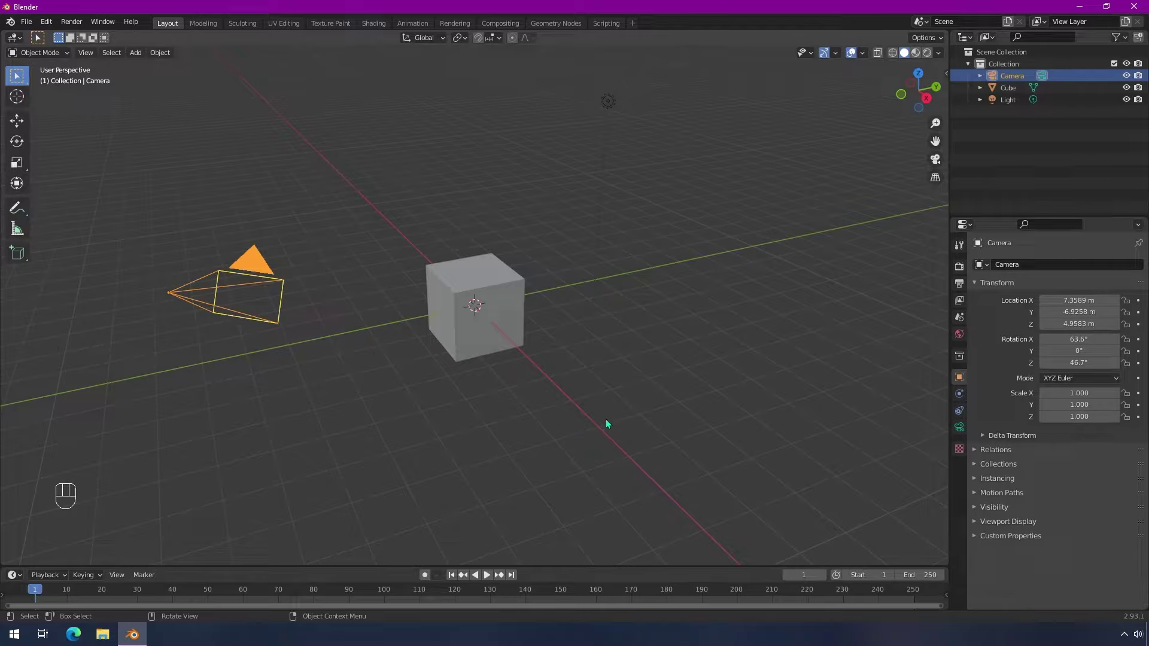
Rotate the camera around the cube to the opposite side, about -57° Z rotation
{"action": "key", "text": "r"}
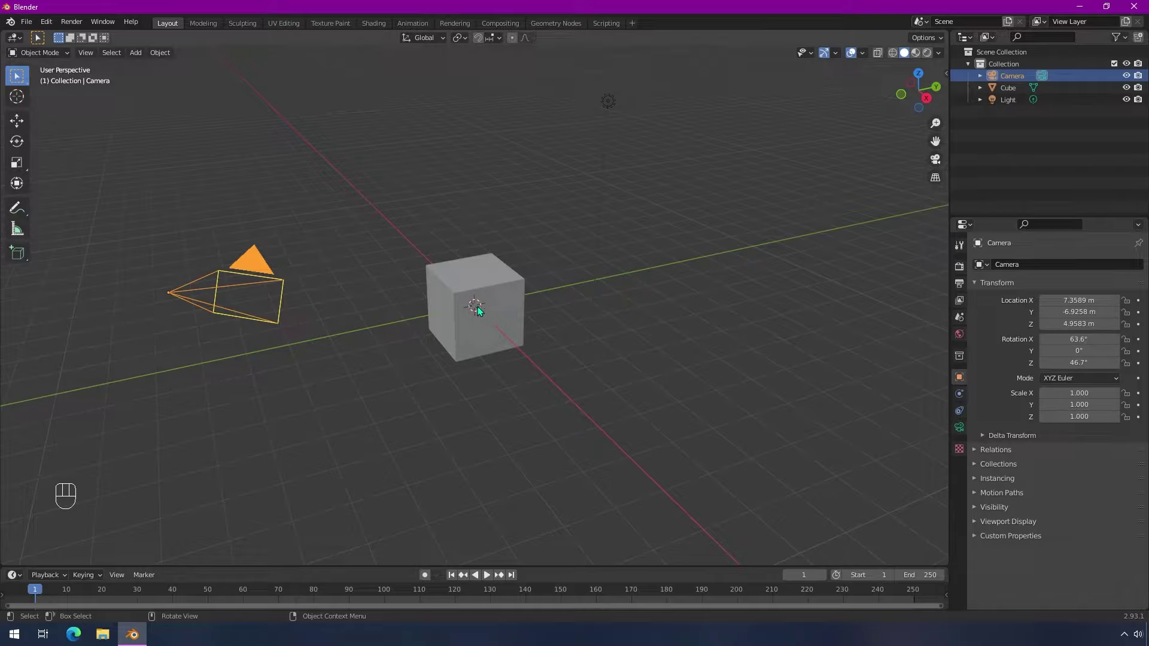
{"action": "left_click_drag", "start_coordinate": [463, 40], "coordinate": [486, 67]}
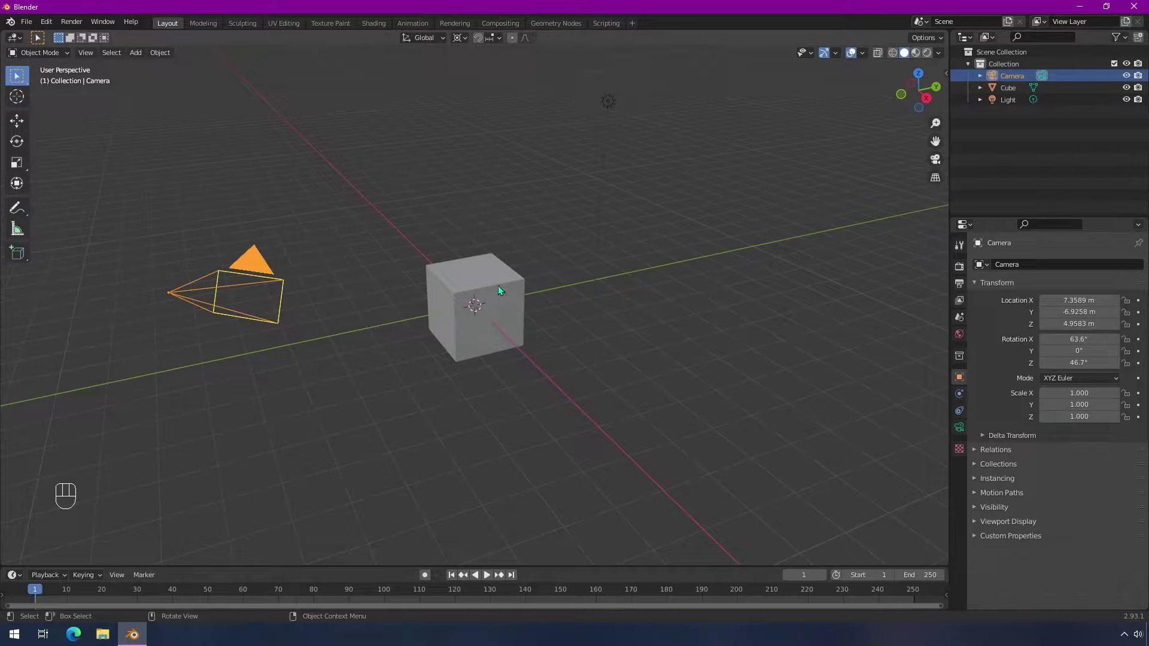
{"action": "key", "text": "r"}
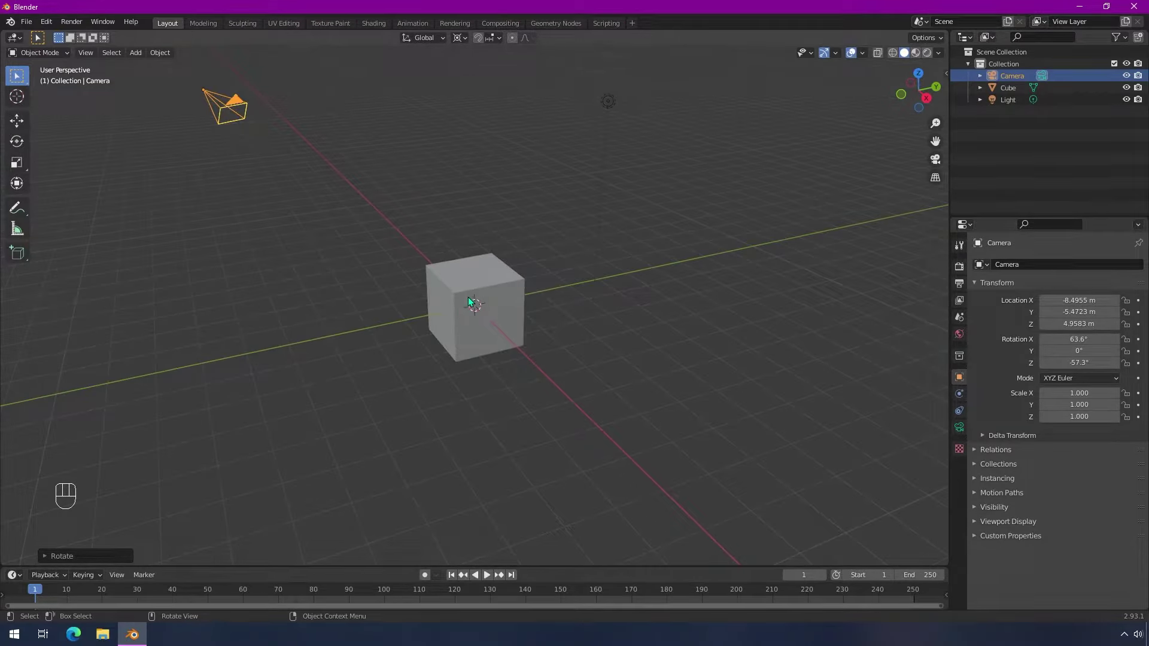
Select the cube and enter Edit Mode with face selection active
{"action": "left_click", "coordinate": [511, 291]}
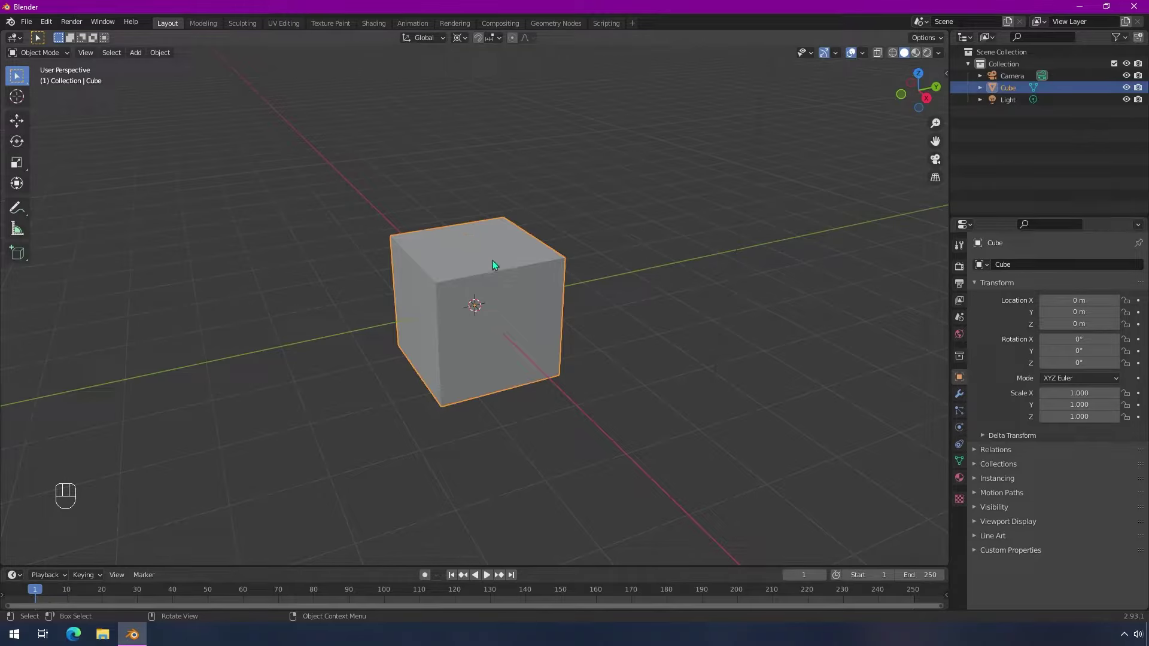
{"action": "left_click_drag", "start_coordinate": [522, 318], "coordinate": [523, 315]}
{"action": "left_click_drag", "start_coordinate": [522, 316], "coordinate": [523, 311]}
{"action": "left_click_drag", "start_coordinate": [523, 311], "coordinate": [514, 319]}
{"action": "key", "text": "Tab"}
{"action": "key", "text": "3"}
Delete four faces so only two opposite side walls of the cube remain
{"action": "left_click", "coordinate": [475, 252]}
{"action": "left_click_drag", "start_coordinate": [428, 310], "coordinate": [542, 296]}
{"action": "left_click_drag", "start_coordinate": [542, 296], "coordinate": [567, 280]}
{"action": "left_click", "coordinate": [567, 280]}
{"action": "left_click_drag", "start_coordinate": [503, 330], "coordinate": [461, 352]}
{"action": "left_click_drag", "start_coordinate": [571, 351], "coordinate": [436, 393]}
{"action": "key", "text": "x"}
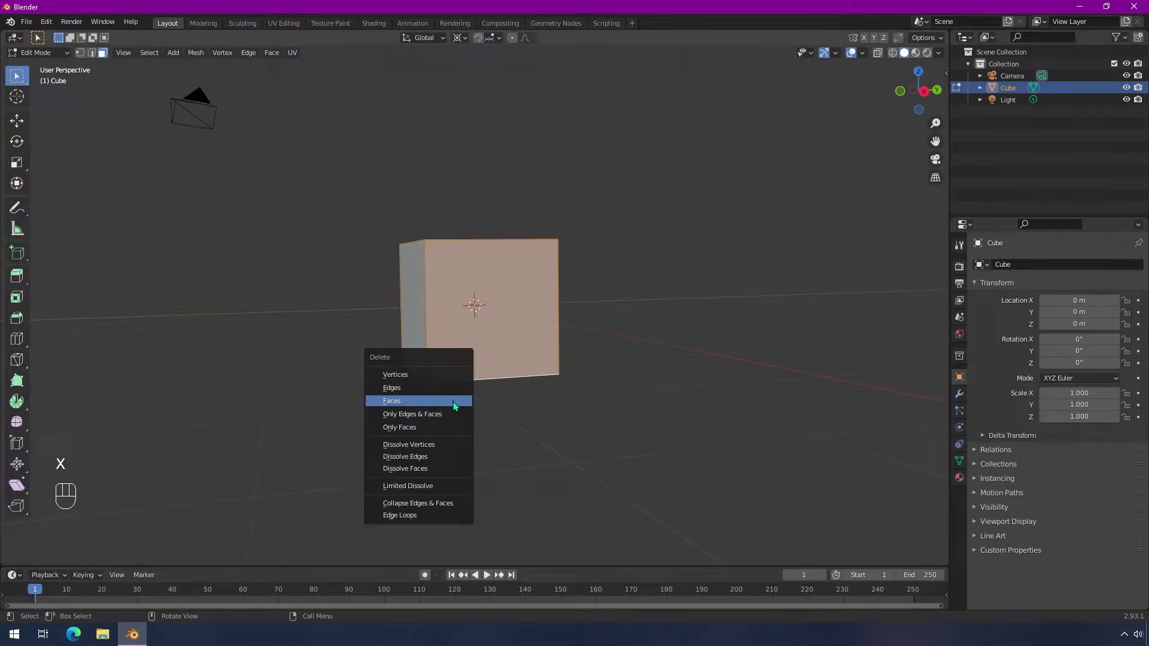
{"action": "left_click_drag", "start_coordinate": [525, 327], "coordinate": [513, 352]}
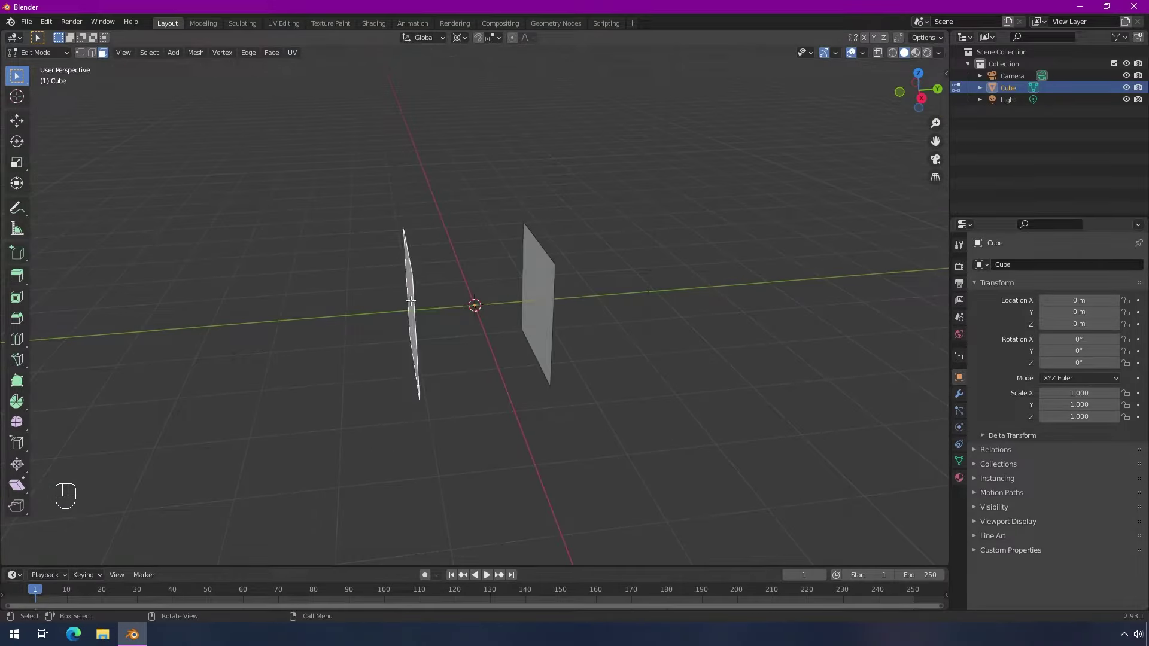
{"action": "left_click_drag", "start_coordinate": [545, 399], "coordinate": [568, 395]}
Stretch both walls upward along Z into taller upright panels, cancelling a stray rotation
{"action": "key", "text": "a"}
{"action": "key", "text": "g"}
{"action": "left_click_drag", "start_coordinate": [598, 336], "coordinate": [564, 341]}
{"action": "left_click_drag", "start_coordinate": [483, 307], "coordinate": [481, 330]}
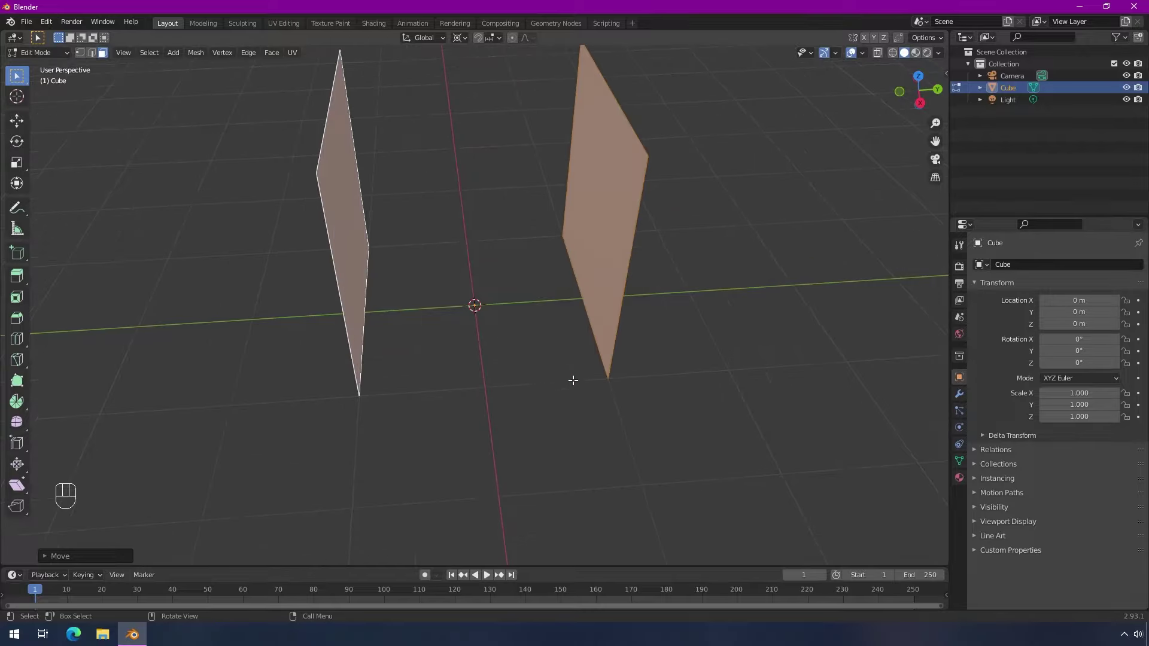
{"action": "left_click_drag", "start_coordinate": [593, 385], "coordinate": [582, 374]}
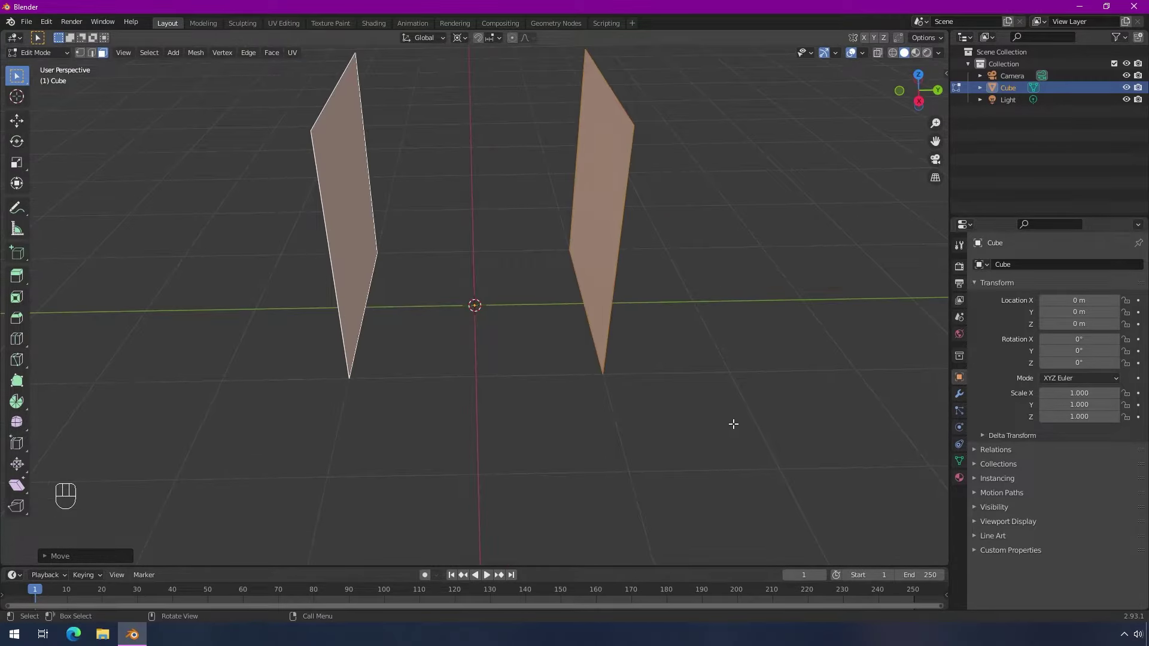
{"action": "left_click_drag", "start_coordinate": [481, 384], "coordinate": [499, 390]}
{"action": "key", "text": "r"}
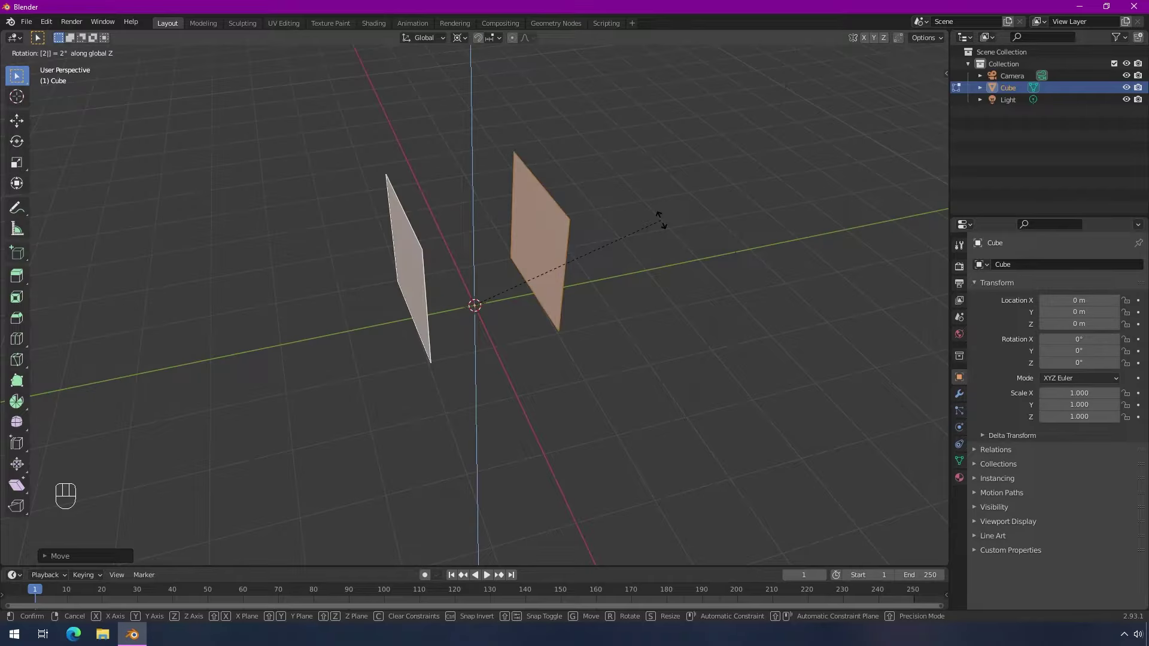
{"action": "left_click_drag", "start_coordinate": [648, 304], "coordinate": [635, 296]}
Inspect the two walls from several angles in Object Mode, then return to mesh editing
{"action": "key", "text": "Tab"}
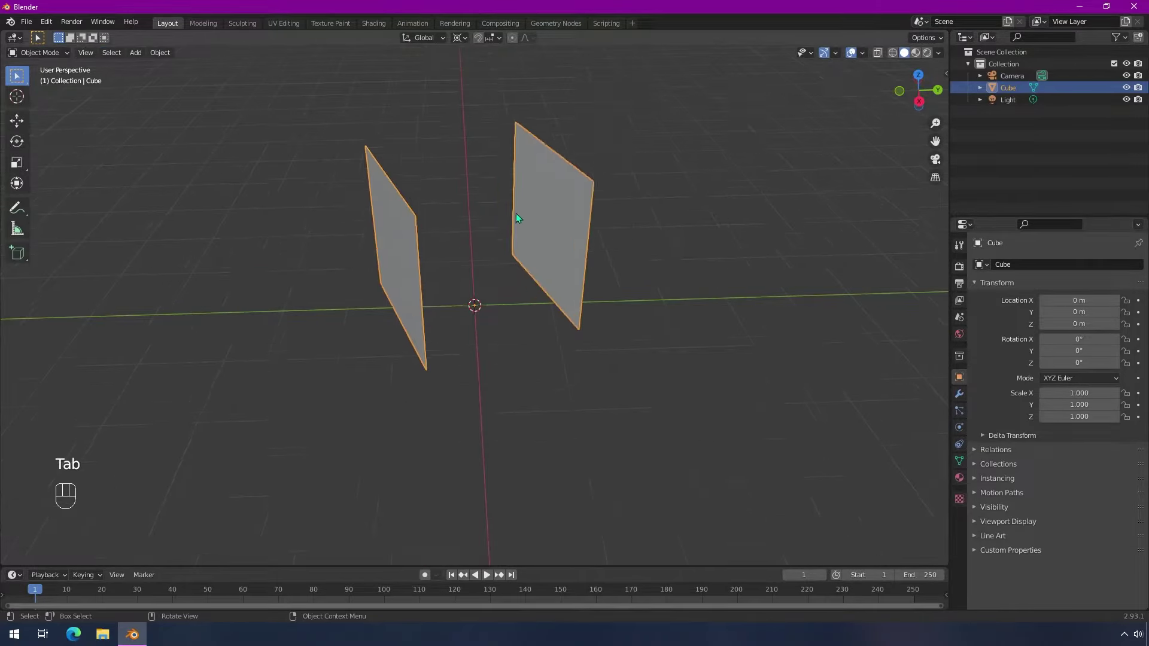
{"action": "left_click_drag", "start_coordinate": [583, 292], "coordinate": [578, 283]}
{"action": "left_click_drag", "start_coordinate": [370, 128], "coordinate": [409, 120]}
{"action": "left_click_drag", "start_coordinate": [592, 160], "coordinate": [582, 174]}
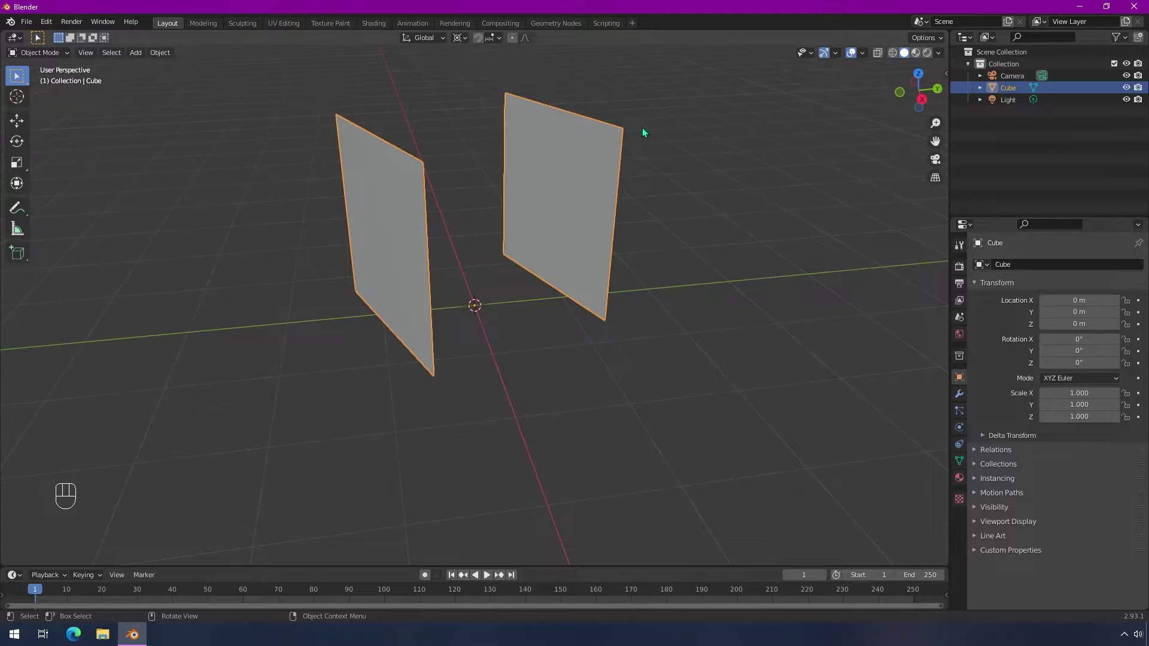
{"action": "left_click_drag", "start_coordinate": [595, 161], "coordinate": [550, 142]}
{"action": "left_click_drag", "start_coordinate": [550, 143], "coordinate": [565, 187]}
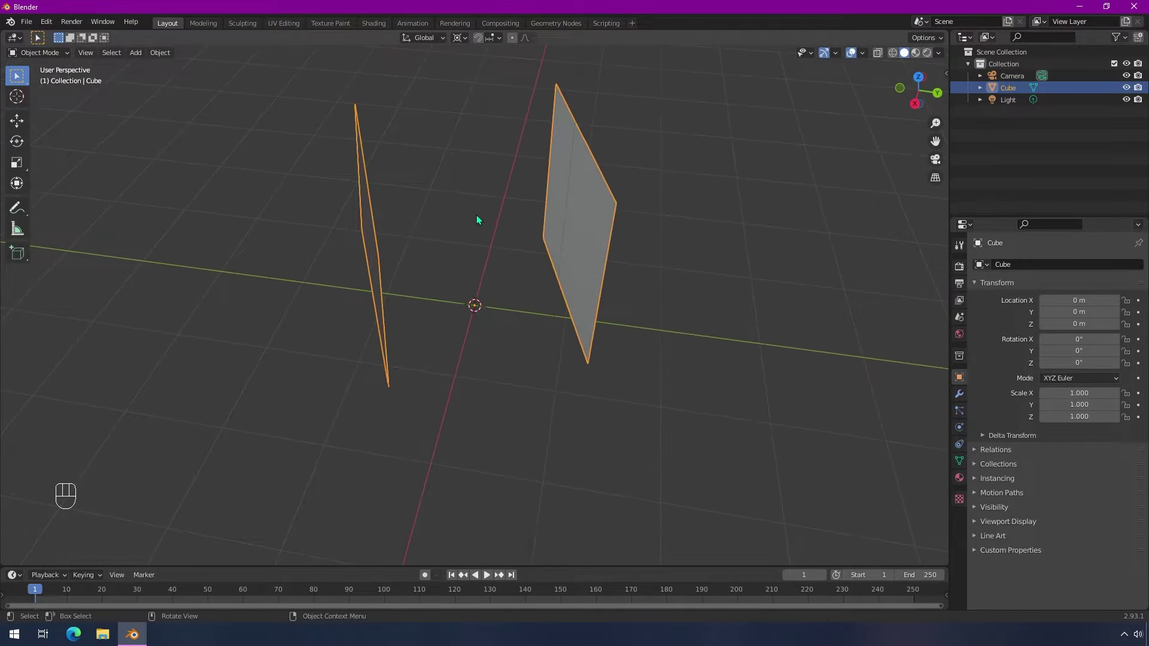
{"action": "left_click_drag", "start_coordinate": [389, 217], "coordinate": [417, 199]}
{"action": "key", "text": "Tab"}
{"action": "left_click_drag", "start_coordinate": [476, 214], "coordinate": [469, 206]}
{"action": "left_click_drag", "start_coordinate": [509, 243], "coordinate": [539, 241]}
Select the walls' top edges and snap the 3D cursor to them as the pivot point
{"action": "key", "text": "2"}
{"action": "left_click", "coordinate": [395, 128]}
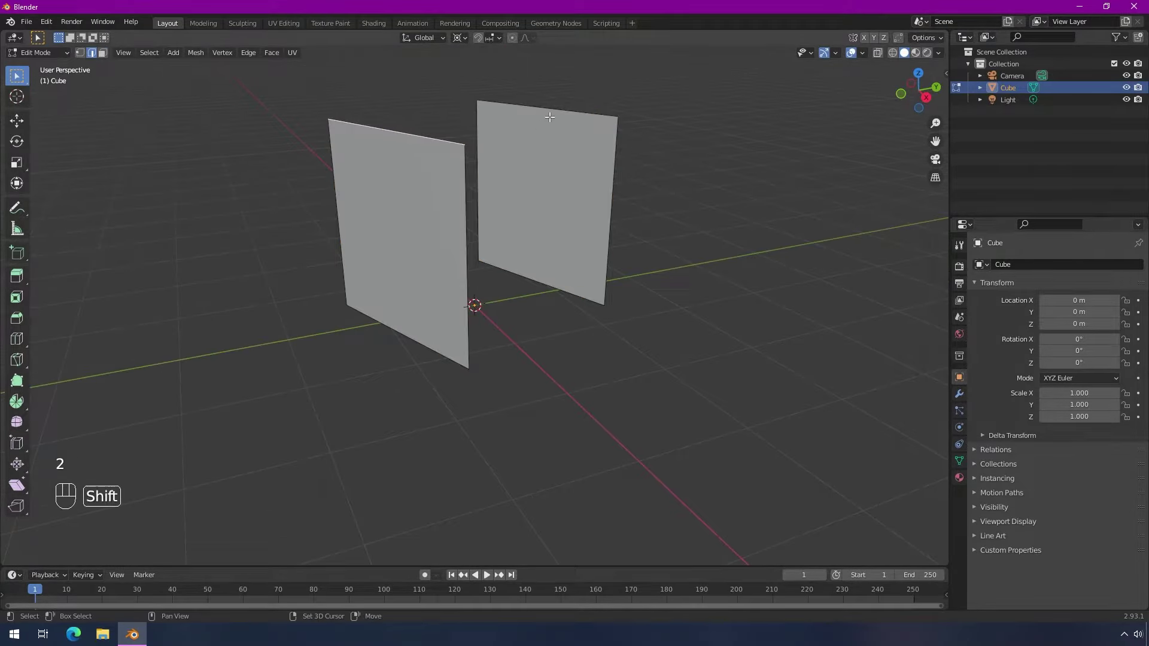
{"action": "left_click", "coordinate": [550, 105]}
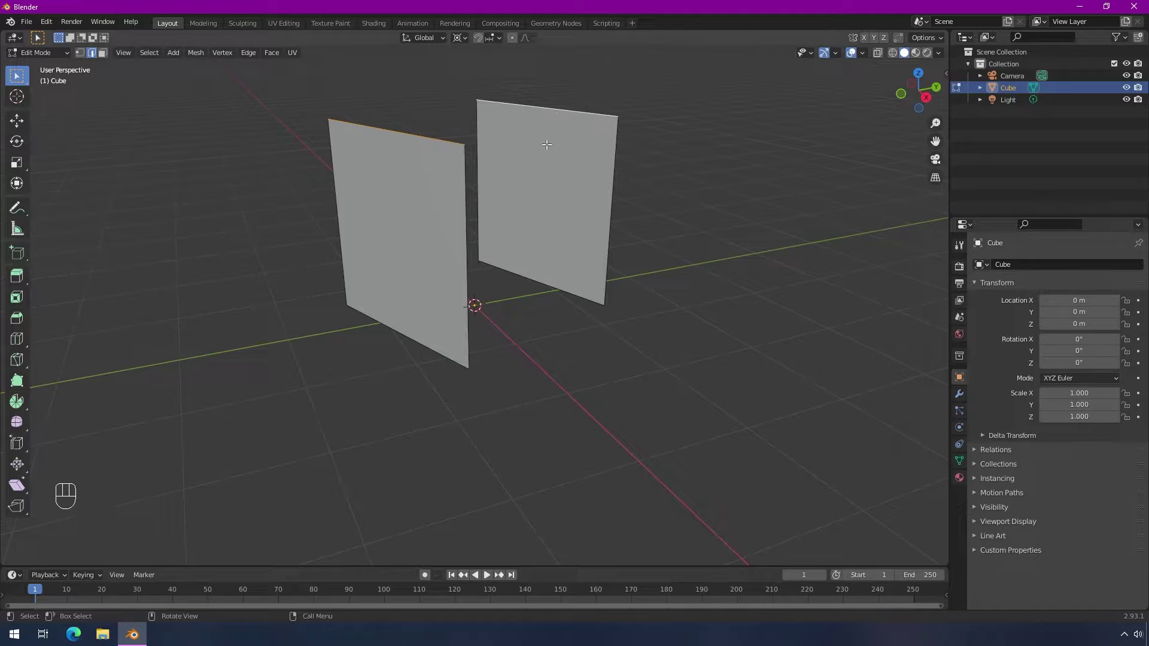
{"action": "key", "text": "shift+s"}
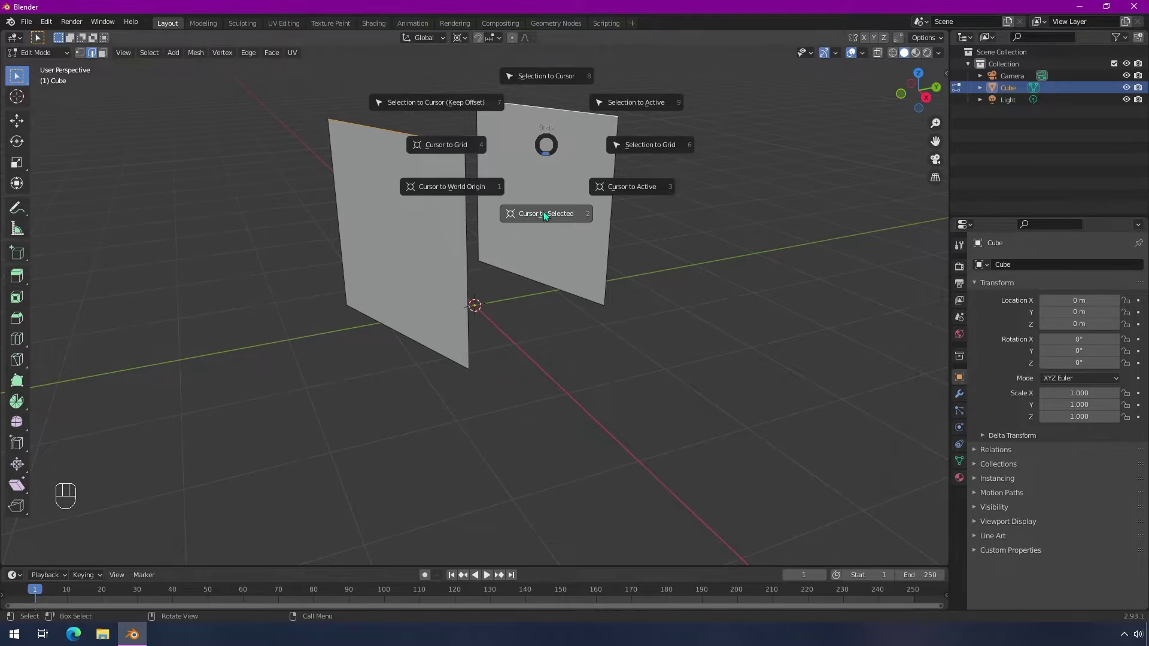
{"action": "left_click_drag", "start_coordinate": [562, 208], "coordinate": [576, 223]}
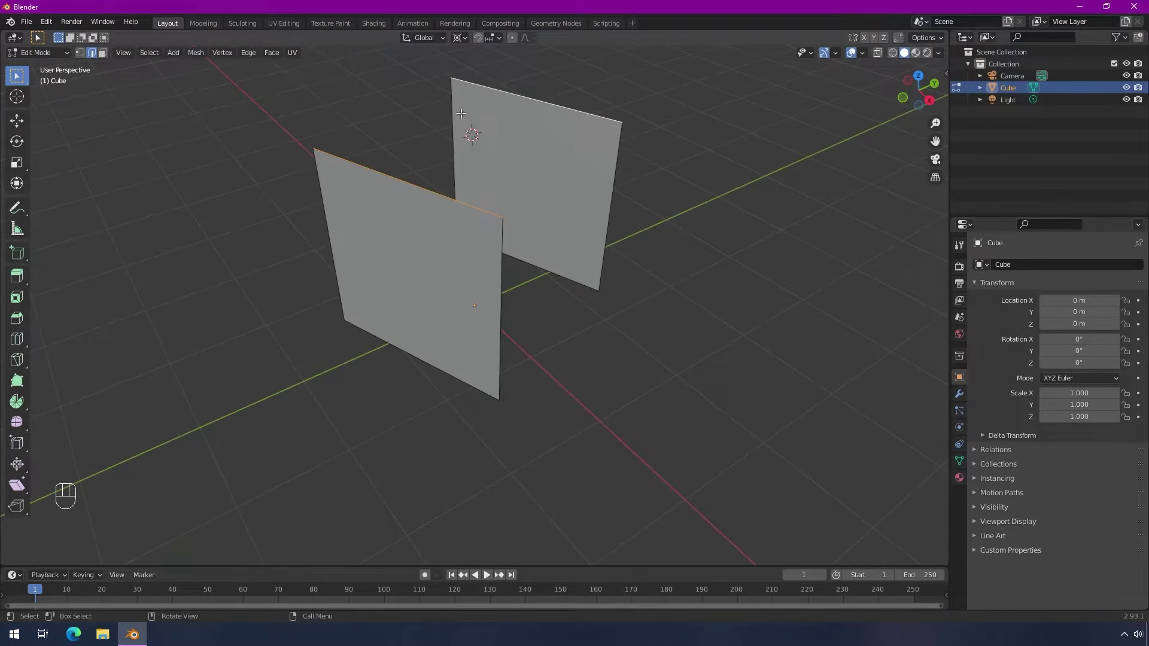
Check the cursor position and begin swinging the left wall's top edge over toward the right wall about X
{"action": "left_click_drag", "start_coordinate": [575, 191], "coordinate": [549, 189]}
{"action": "left_click_drag", "start_coordinate": [549, 189], "coordinate": [530, 175]}
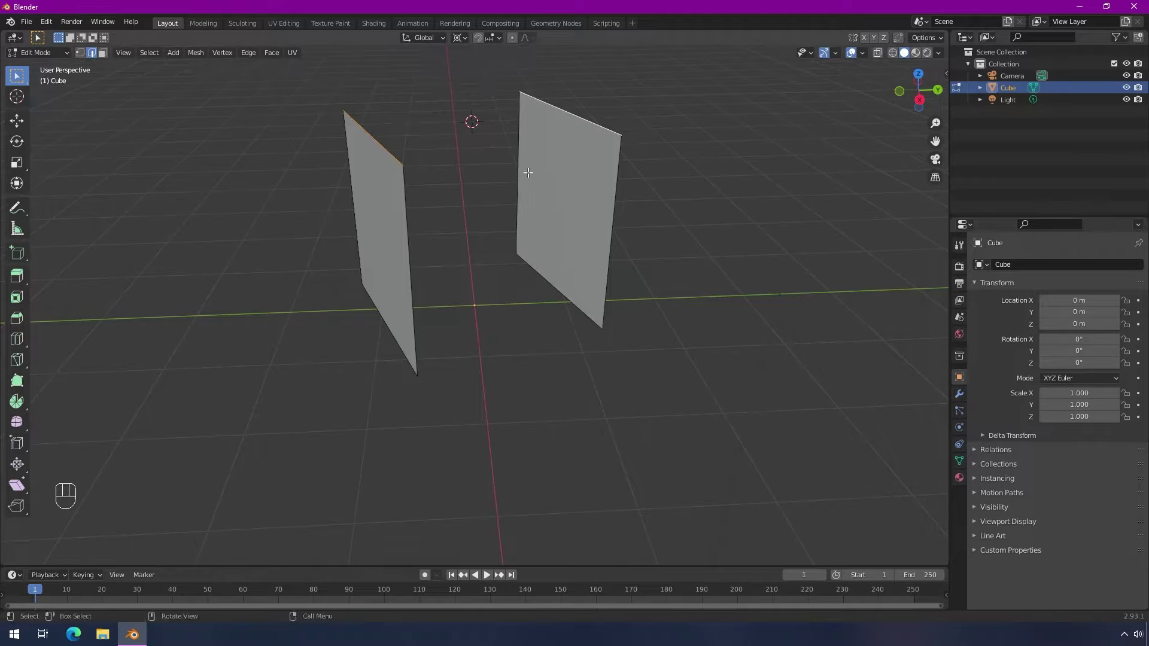
{"action": "left_click_drag", "start_coordinate": [198, 57], "coordinate": [575, 192]}
{"action": "left_click_drag", "start_coordinate": [537, 232], "coordinate": [610, 272]}
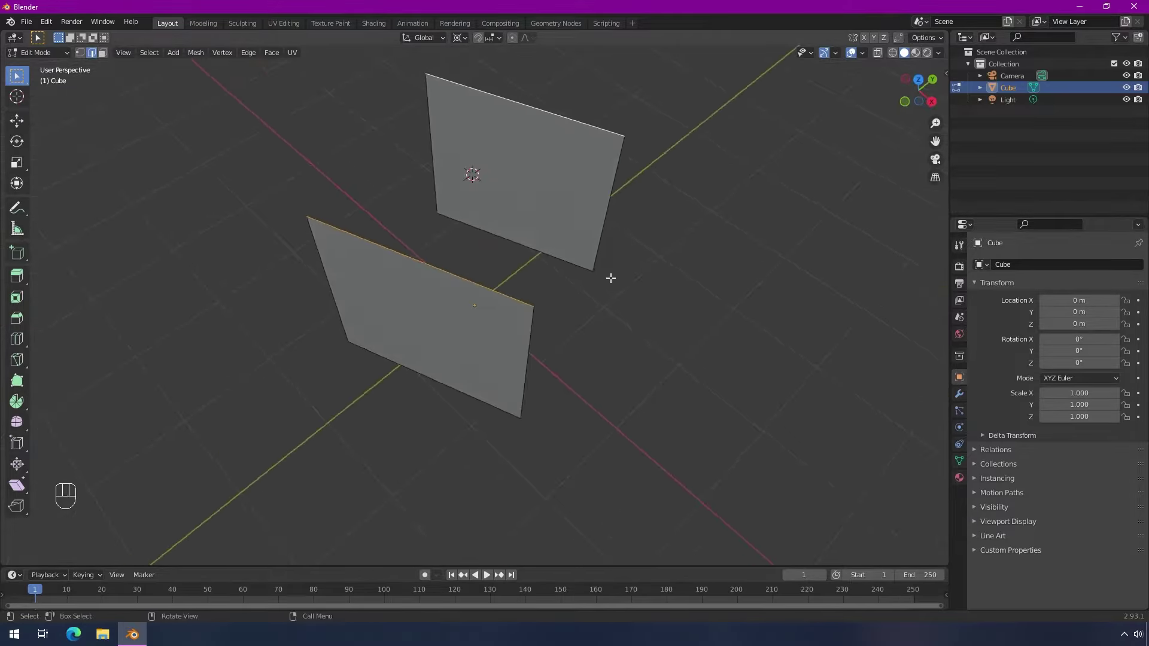
{"action": "left_click_drag", "start_coordinate": [528, 126], "coordinate": [475, 120]}
{"action": "left_click_drag", "start_coordinate": [454, 218], "coordinate": [427, 167]}
Undo the bent-over top panel and cancel a move, leaving only the two upright walls
{"action": "key", "text": "e"}
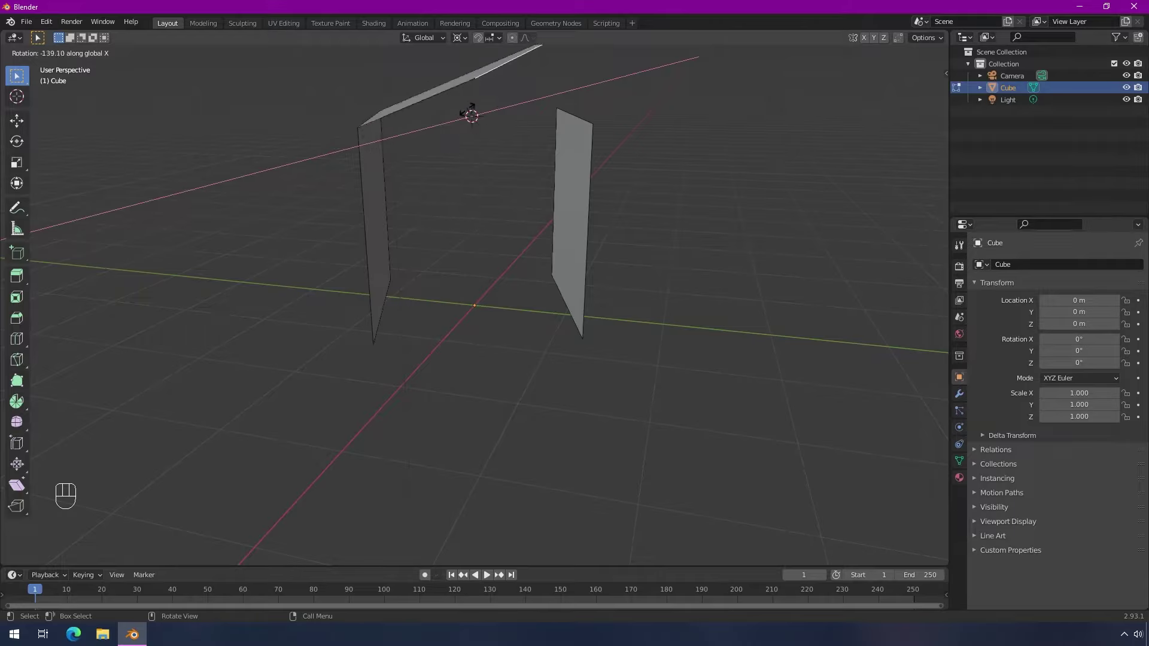
{"action": "key", "text": "ctrl+z"}
{"action": "key", "text": "g"}
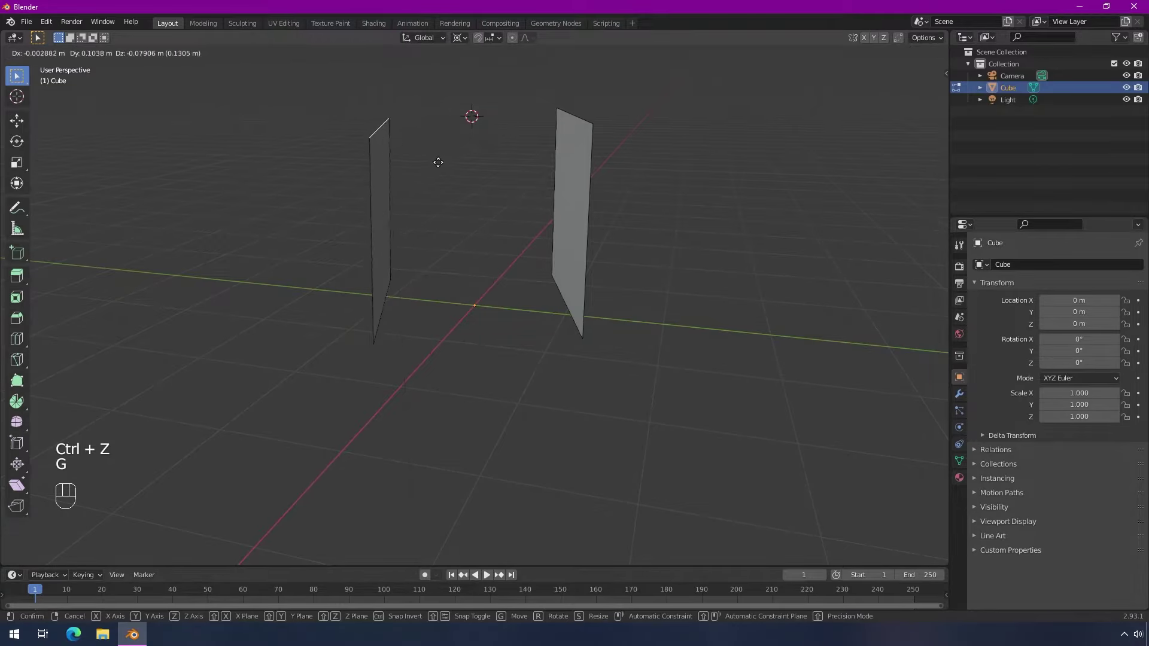
{"action": "left_click_drag", "start_coordinate": [394, 157], "coordinate": [412, 157]}
{"action": "left_click_drag", "start_coordinate": [456, 149], "coordinate": [440, 230]}
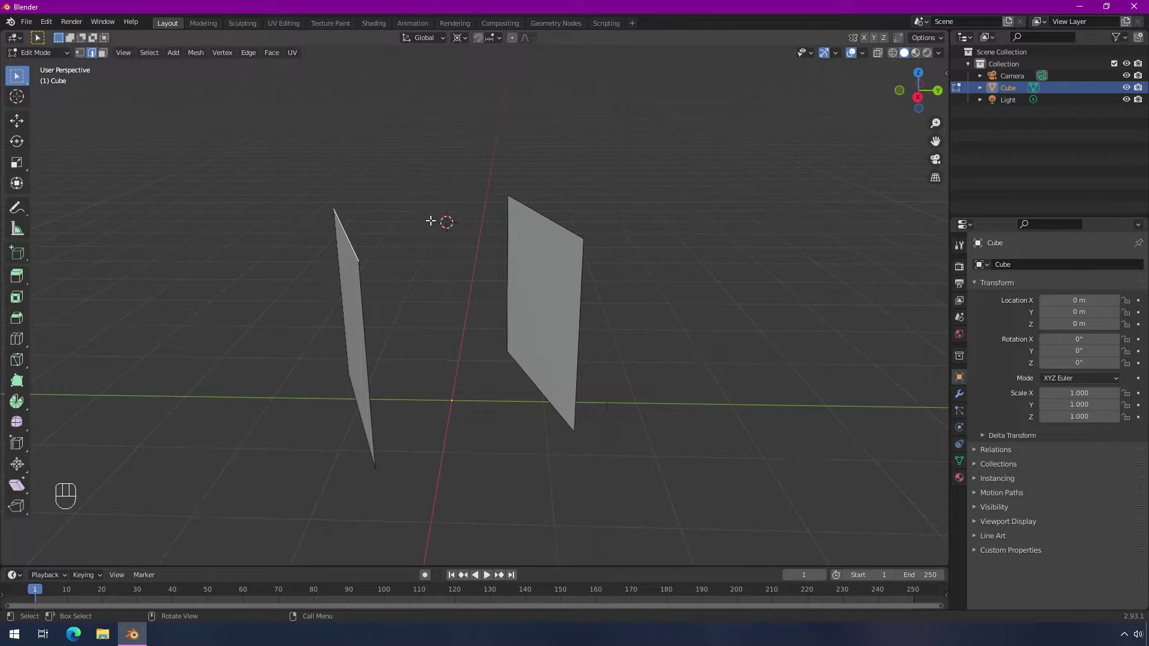
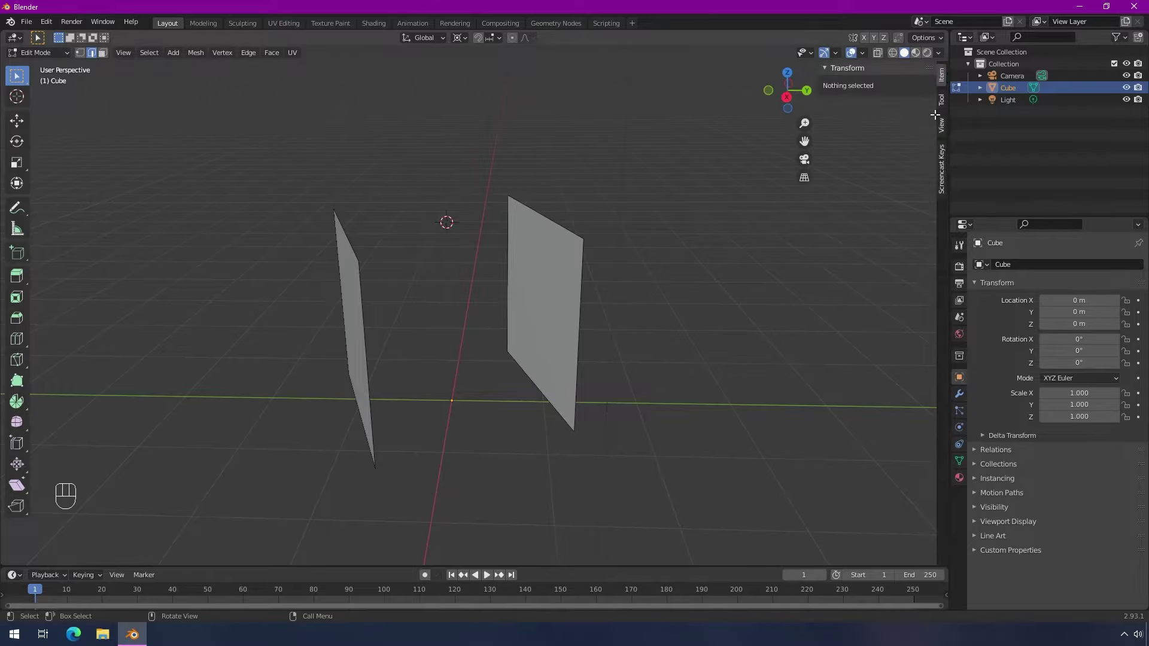
Show the sidebar's View and 3D cursor settings (2 m up, 20° Z) and switch to edge selection
{"action": "left_click", "coordinate": [947, 126]}
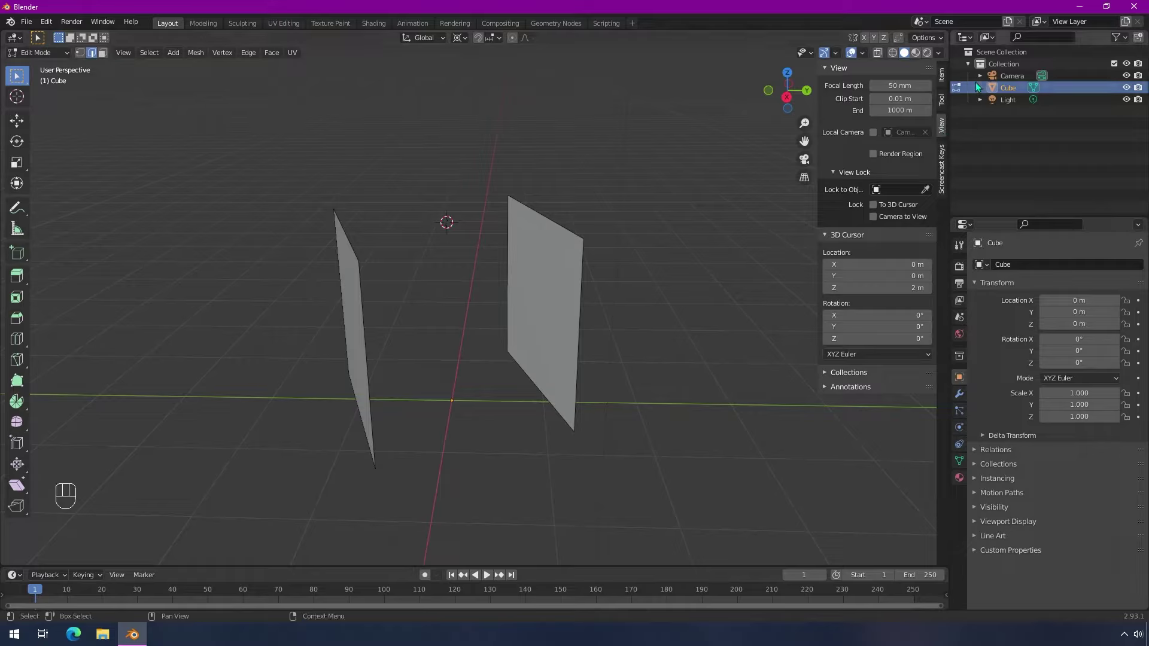
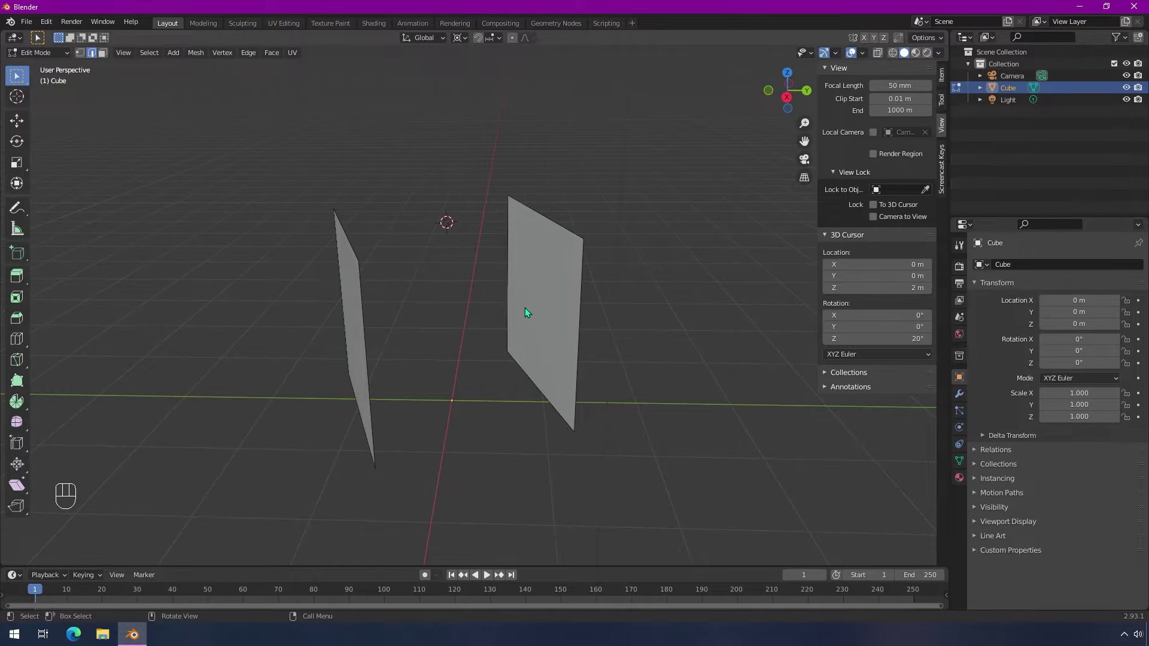
{"action": "left_click_drag", "start_coordinate": [451, 283], "coordinate": [497, 293]}
{"action": "left_click_drag", "start_coordinate": [451, 264], "coordinate": [392, 246]}
{"action": "left_click_drag", "start_coordinate": [597, 270], "coordinate": [575, 273]}
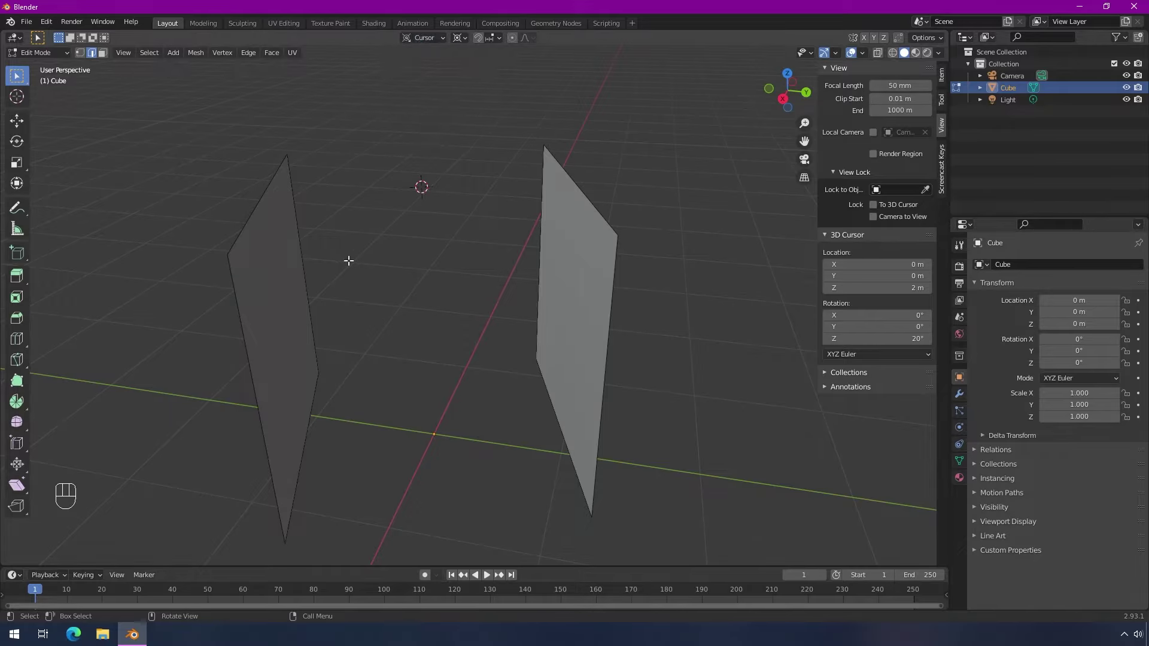
{"action": "middle_click", "coordinate": [349, 254]}
{"action": "middle_click", "coordinate": [334, 246]}
{"action": "key", "text": "2"}
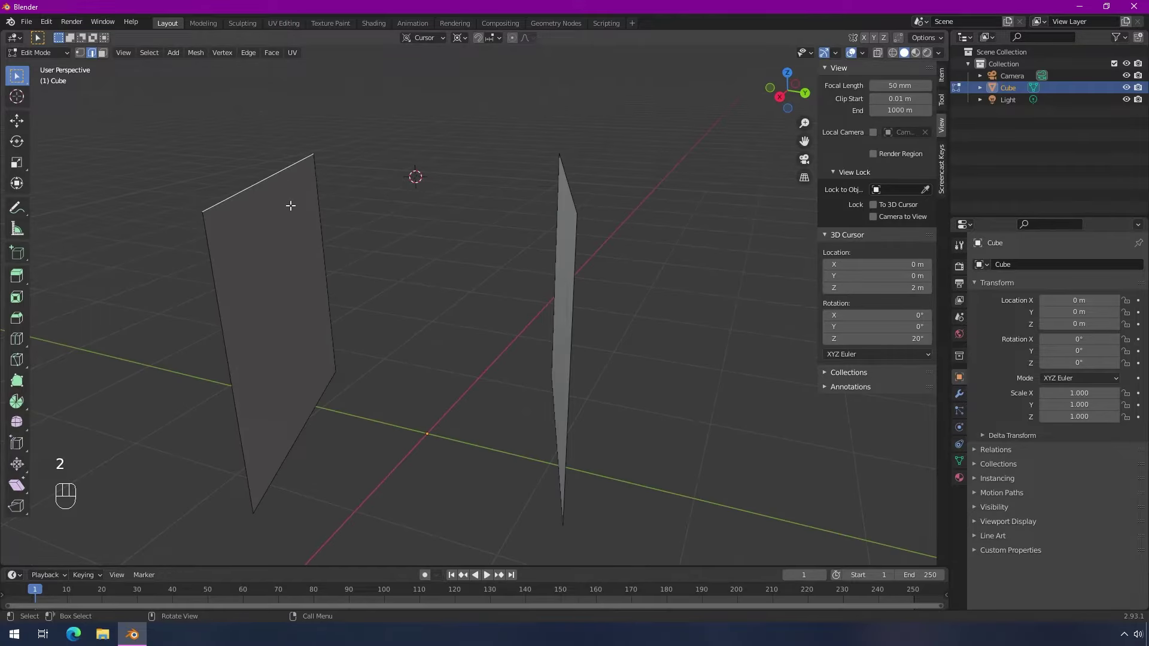
Start and cancel a rotation of the top edge, then reselect the left wall's top edge
{"action": "left_click_drag", "start_coordinate": [329, 244], "coordinate": [341, 233]}
{"action": "middle_click", "coordinate": [429, 272]}
{"action": "key", "text": "e"}
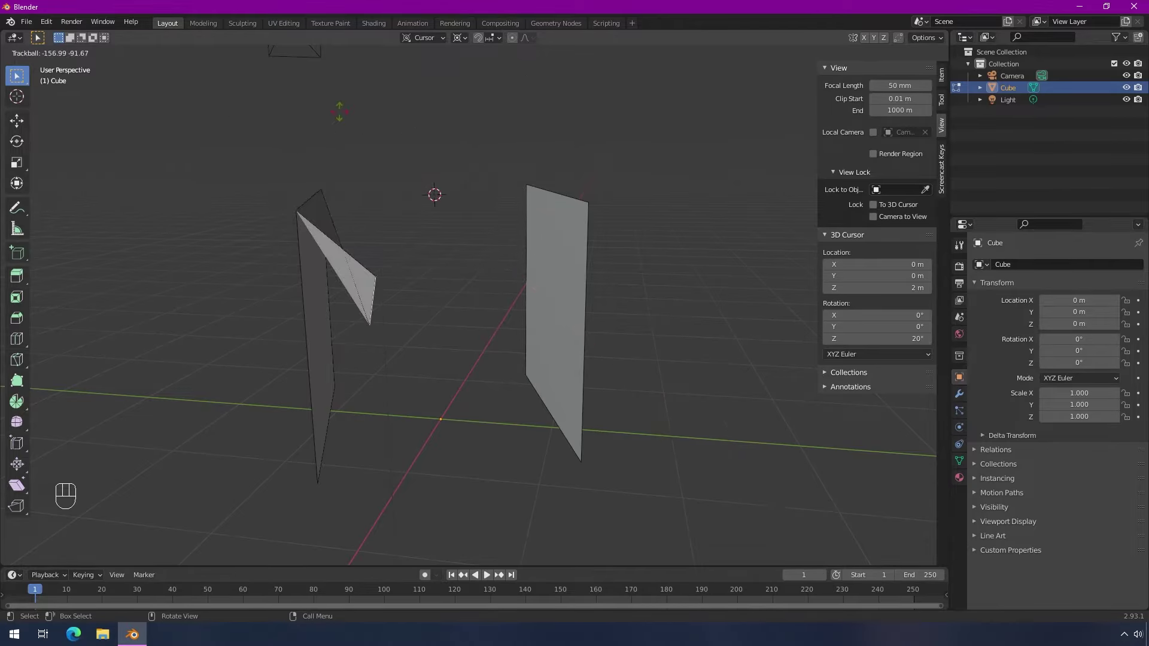
{"action": "middle_click", "coordinate": [478, 209]}
{"action": "key", "text": "g"}
{"action": "left_click_drag", "start_coordinate": [463, 221], "coordinate": [472, 225]}
{"action": "left_click", "coordinate": [472, 225]}
{"action": "left_click", "coordinate": [456, 222]}
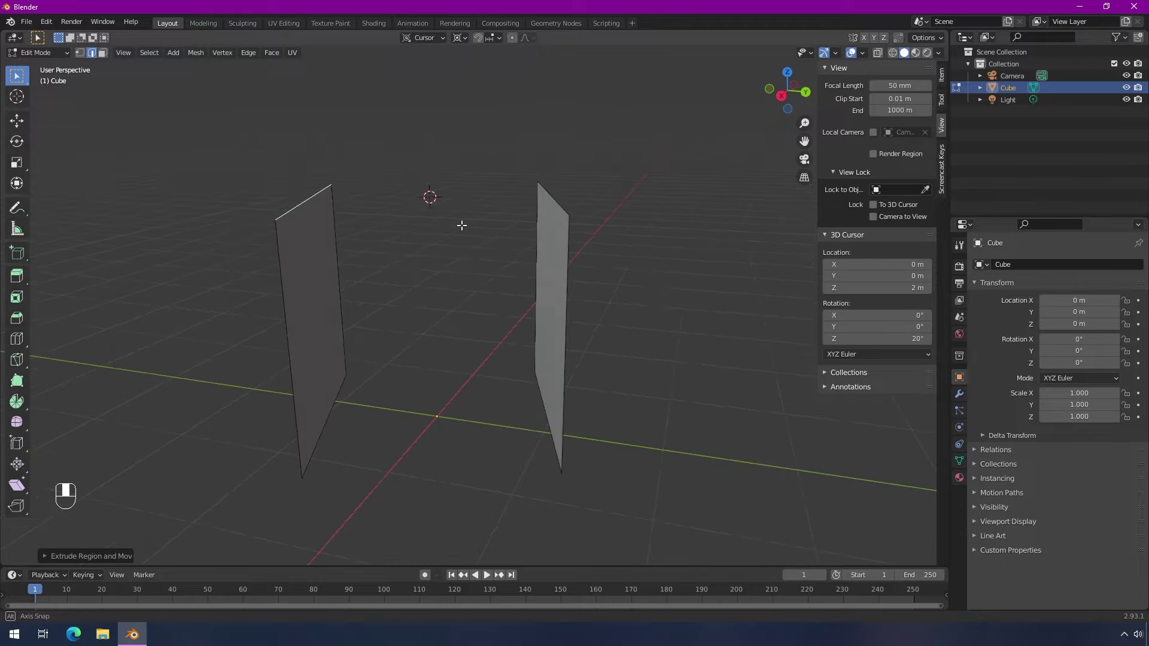
Extrude a short strip from the left wall's top edge and tilt it 15° toward the right wall
{"action": "key", "text": "r"}
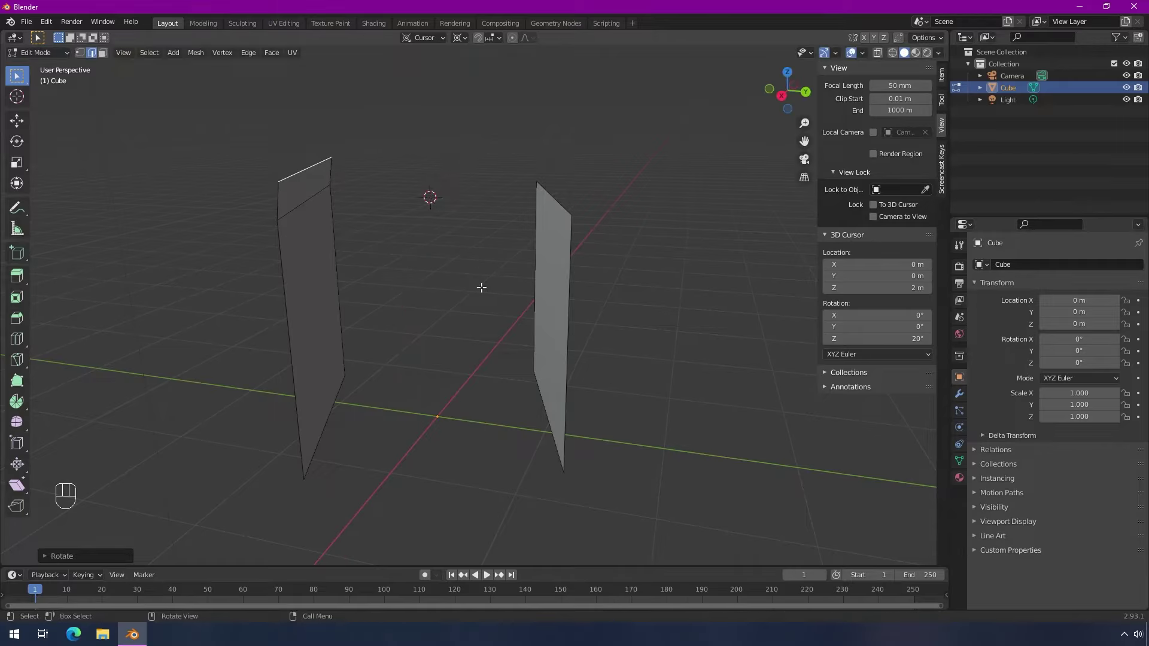
{"action": "key", "text": "e"}
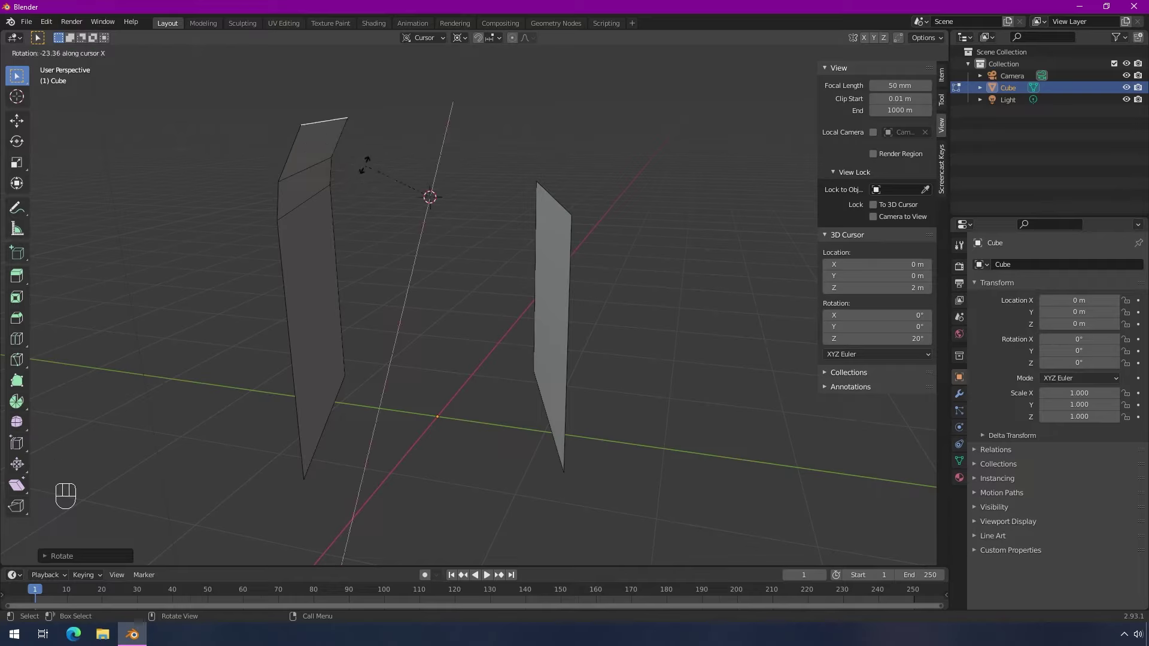
{"action": "key", "text": "e"}
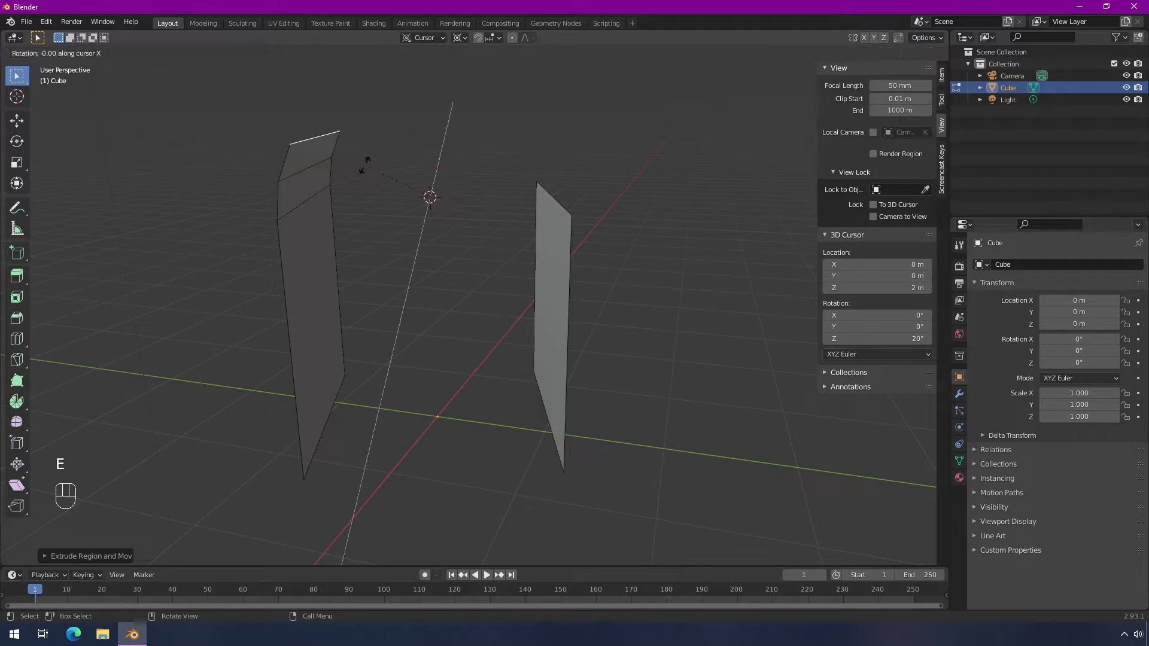
{"action": "key", "text": "e"}
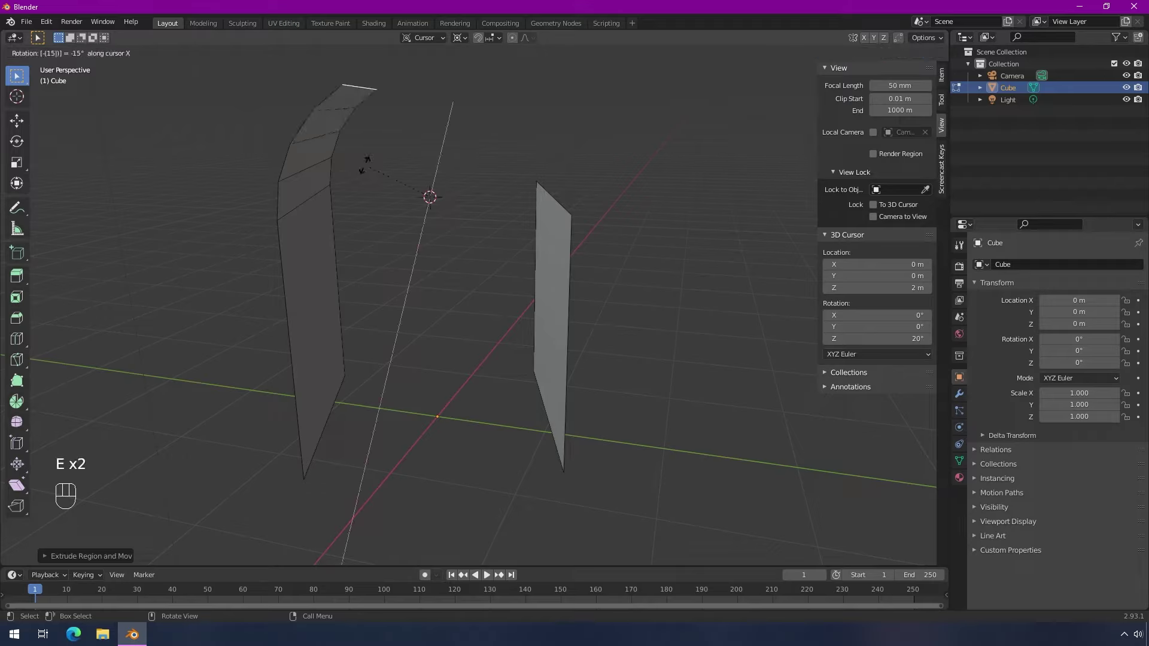
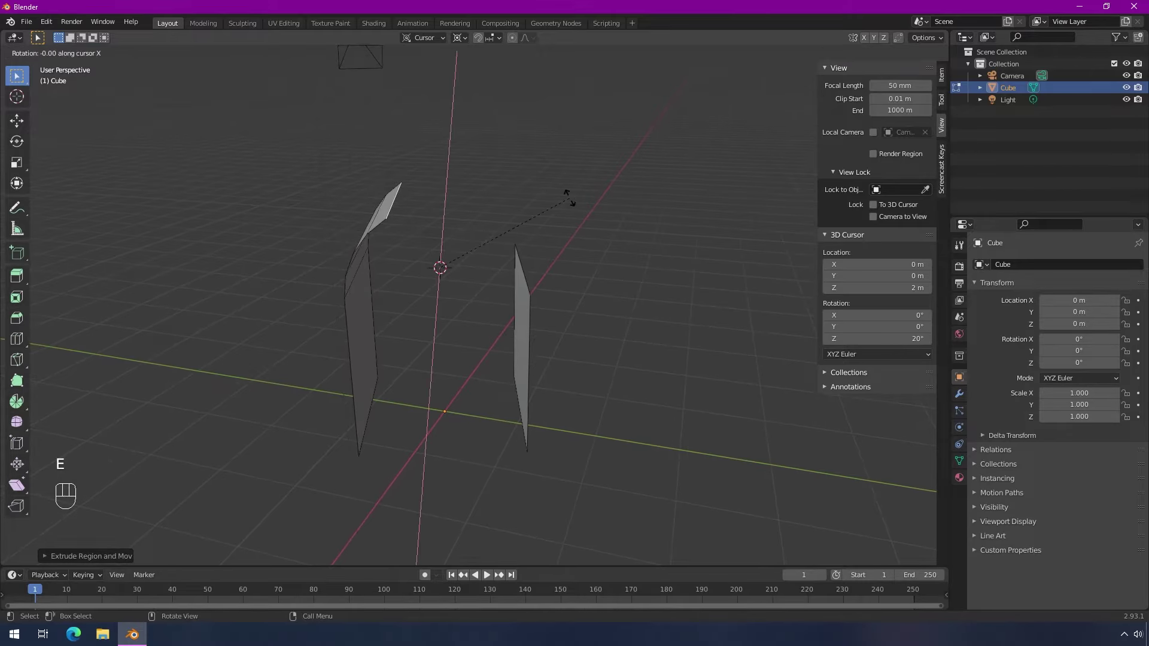
{"action": "key", "text": "e"}
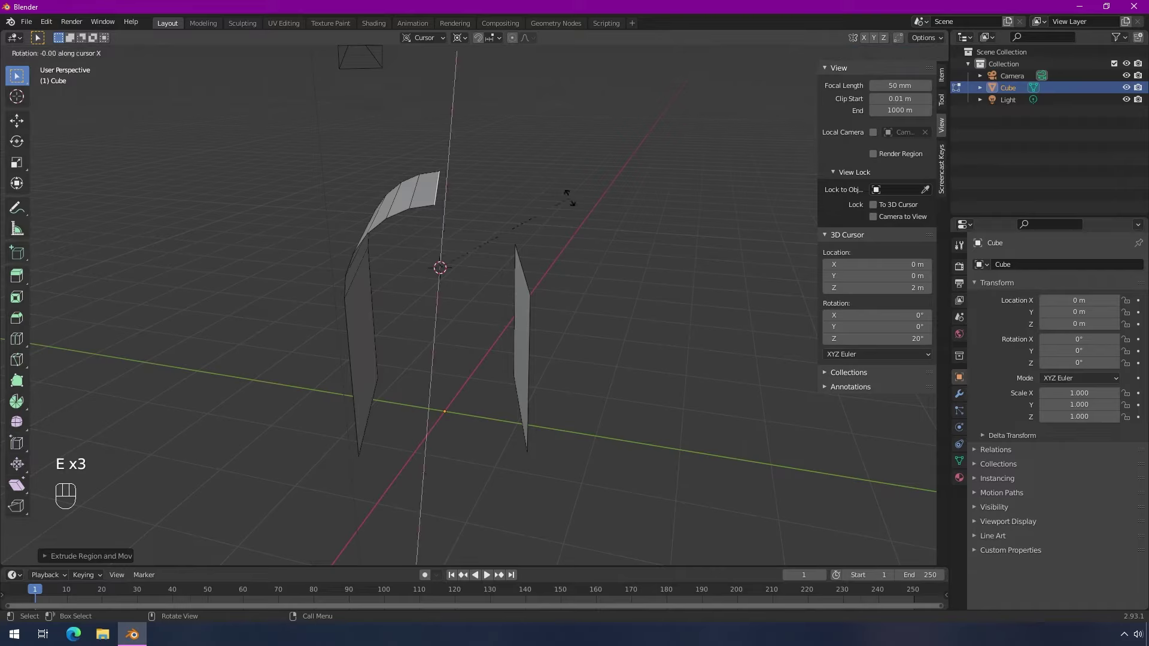
Extrude and tilt further strips about 15° each, curving the arch over toward the right wall
{"action": "key", "text": "e"}
{"action": "key", "text": "e"}
{"action": "left_click_drag", "start_coordinate": [605, 187], "coordinate": [641, 168]}
{"action": "key", "text": "e"}
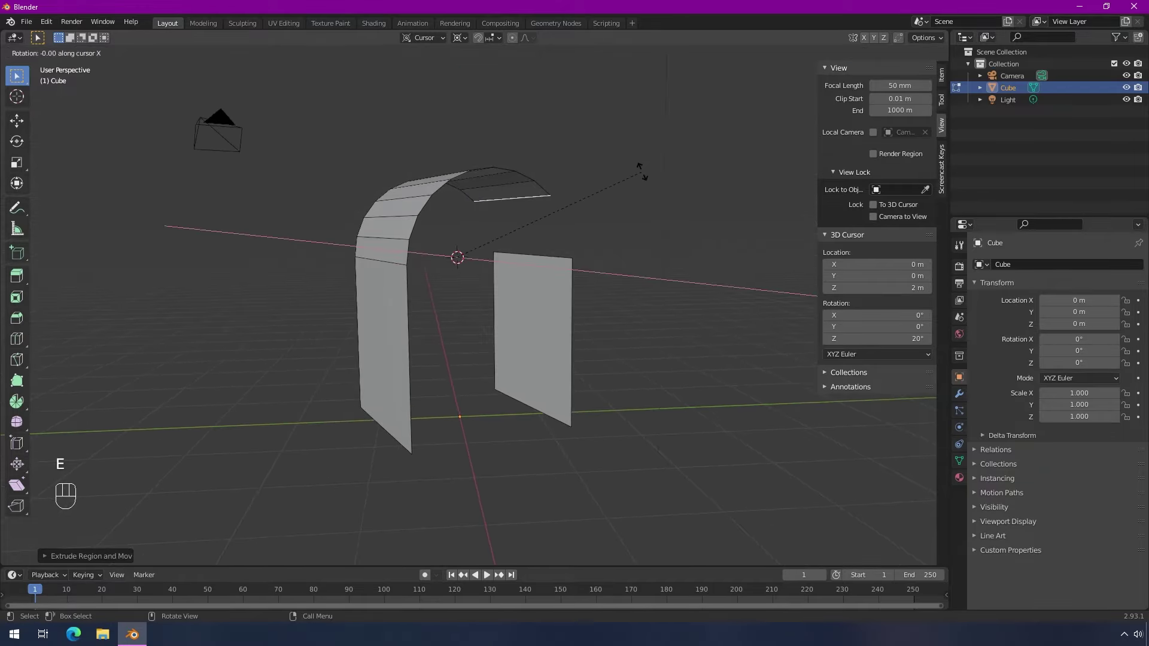
{"action": "key", "text": "e"}
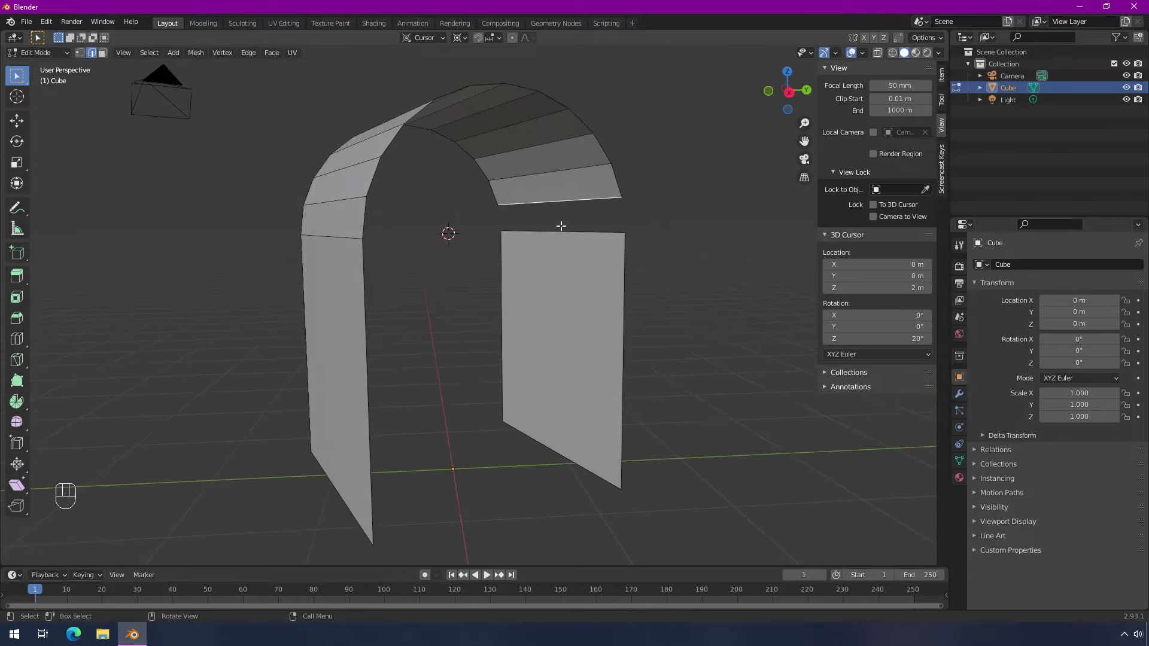
Join the curve to the right wall to close the archway and return to Object Mode with the arch selected
{"action": "left_click", "coordinate": [560, 225]}
{"action": "middle_click", "coordinate": [705, 261]}
{"action": "key", "text": "f"}
{"action": "left_click_drag", "start_coordinate": [696, 300], "coordinate": [634, 292]}
{"action": "key", "text": "Tab"}
{"action": "left_click_drag", "start_coordinate": [406, 296], "coordinate": [467, 316]}
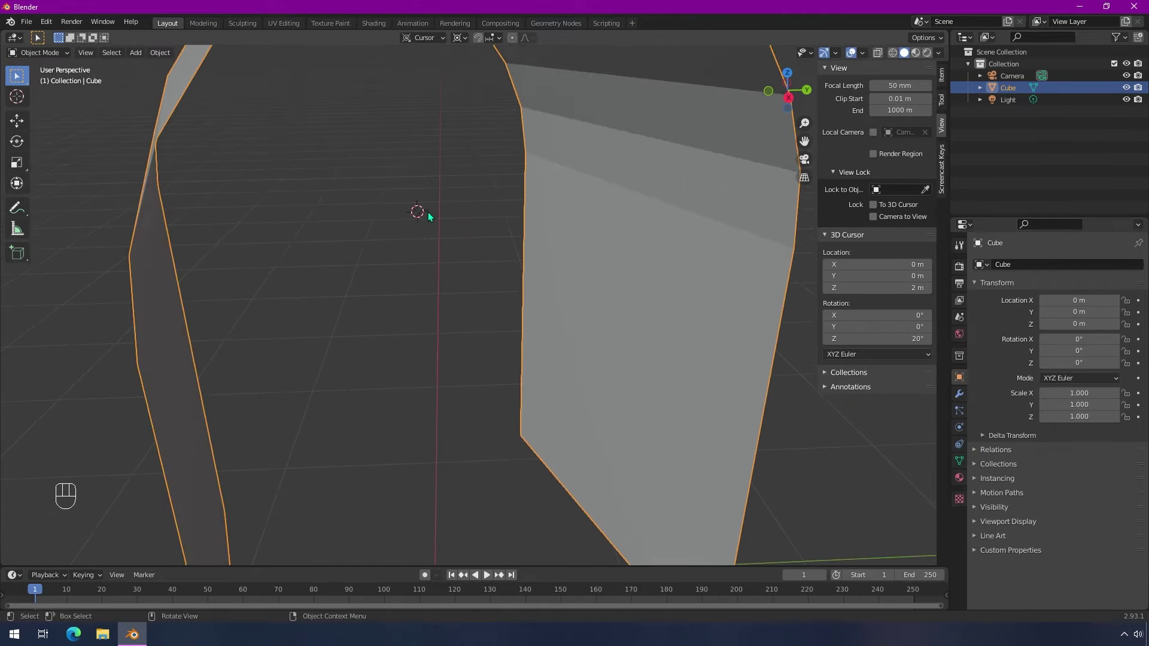
{"action": "left_click", "coordinate": [558, 263]}
Orbit around and above the finished arch to inspect it from inside, front and top
{"action": "left_click_drag", "start_coordinate": [542, 263], "coordinate": [510, 215]}
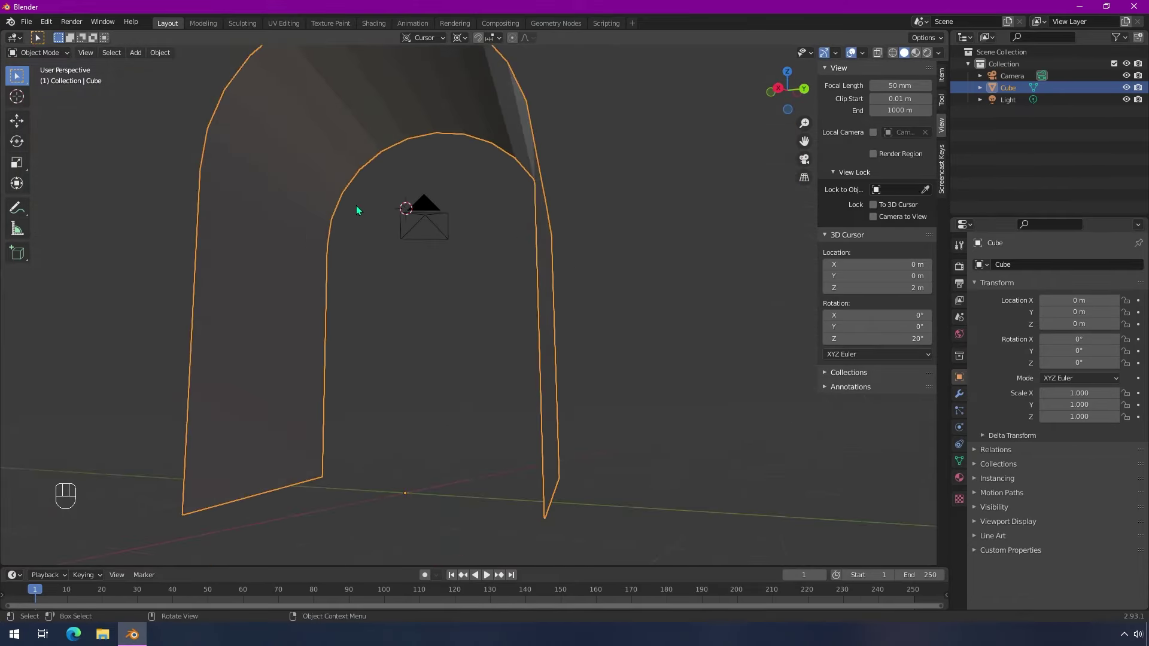
{"action": "left_click_drag", "start_coordinate": [365, 219], "coordinate": [411, 244]}
{"action": "left_click_drag", "start_coordinate": [462, 234], "coordinate": [467, 242]}
{"action": "left_click_drag", "start_coordinate": [412, 248], "coordinate": [445, 241]}
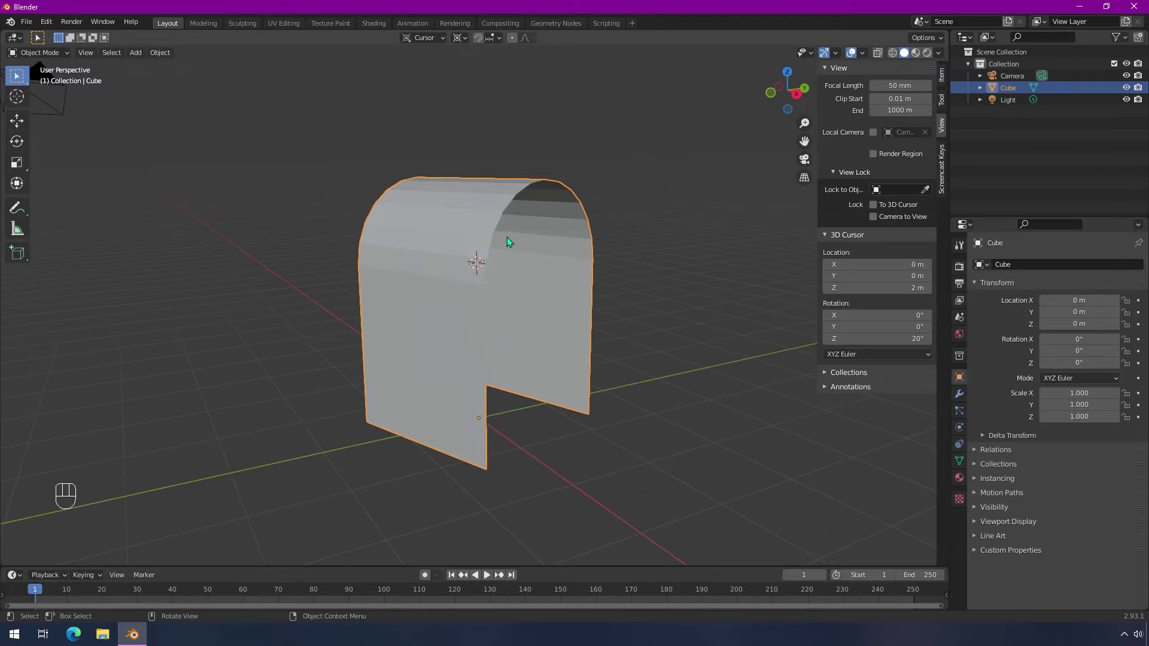
{"action": "left_click_drag", "start_coordinate": [543, 245], "coordinate": [508, 261]}
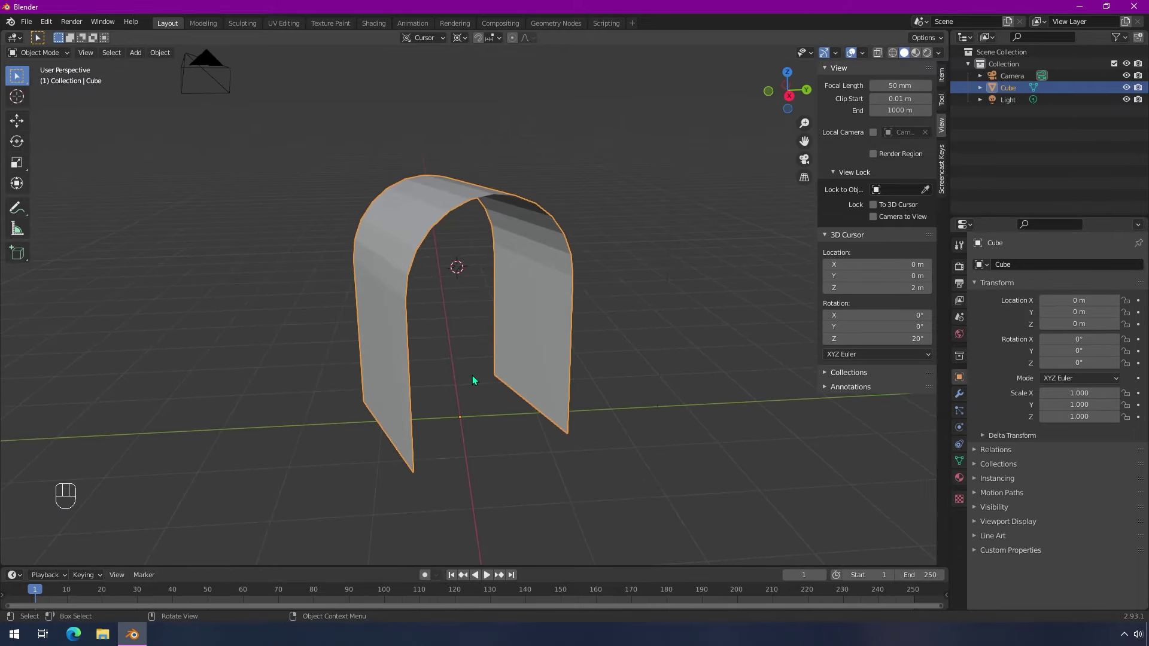
{"action": "left_click_drag", "start_coordinate": [538, 378], "coordinate": [522, 379]}
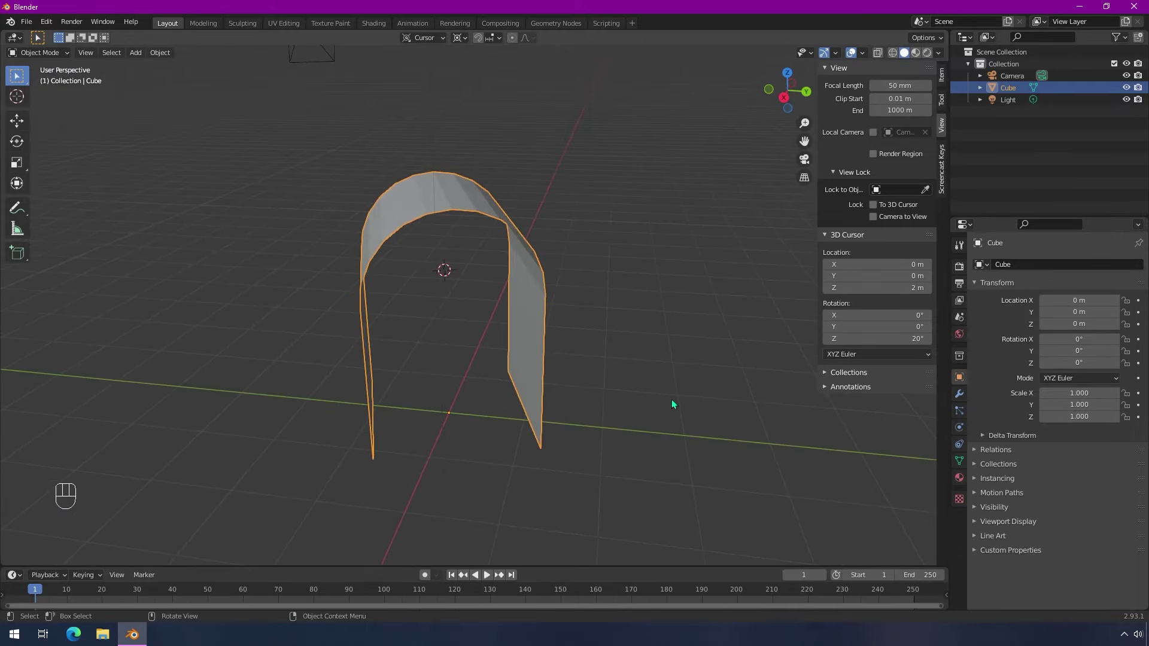
{"action": "left_click_drag", "start_coordinate": [602, 442], "coordinate": [634, 418]}
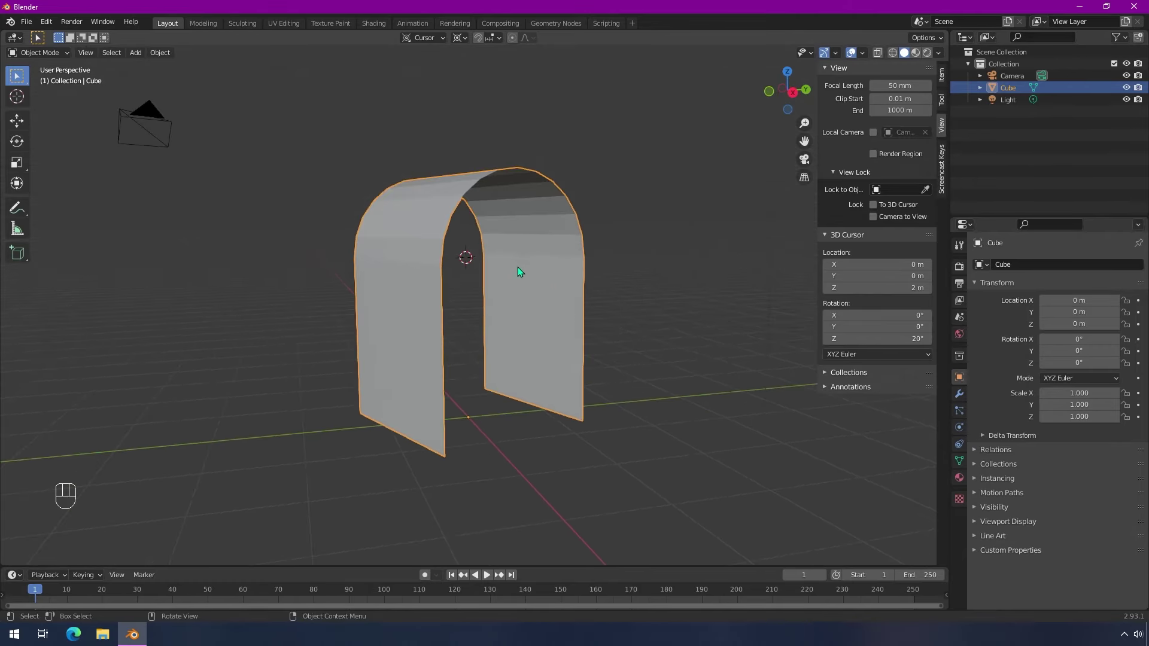
{"action": "left_click_drag", "start_coordinate": [528, 281], "coordinate": [546, 319]}
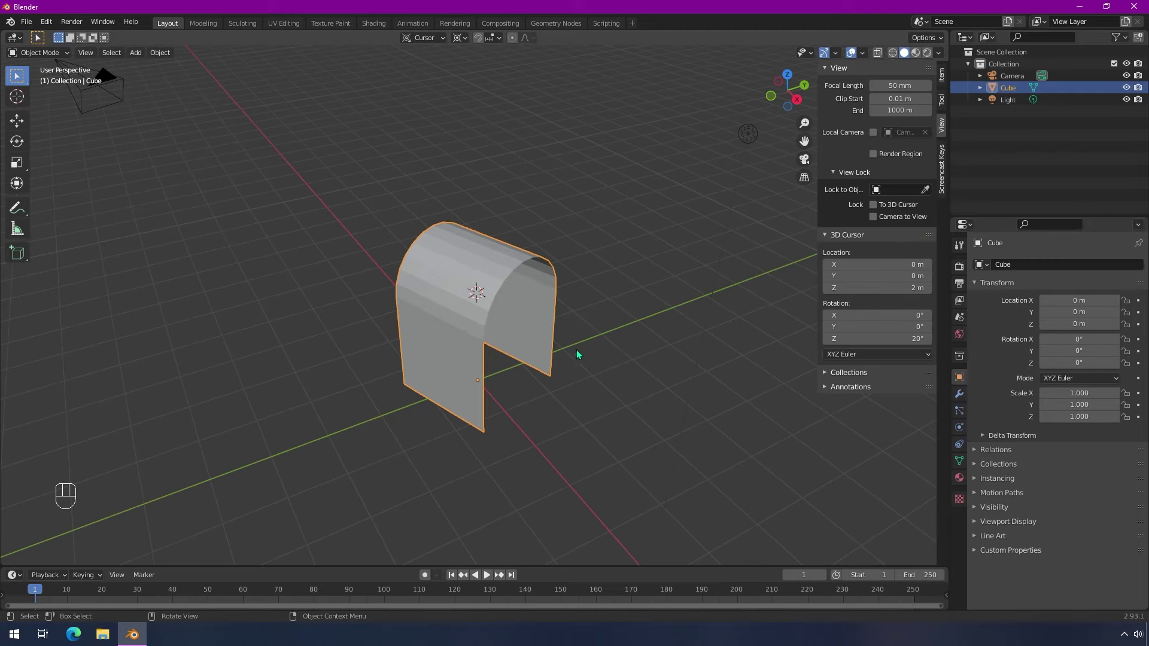
{"action": "left_click_drag", "start_coordinate": [605, 377], "coordinate": [590, 358]}
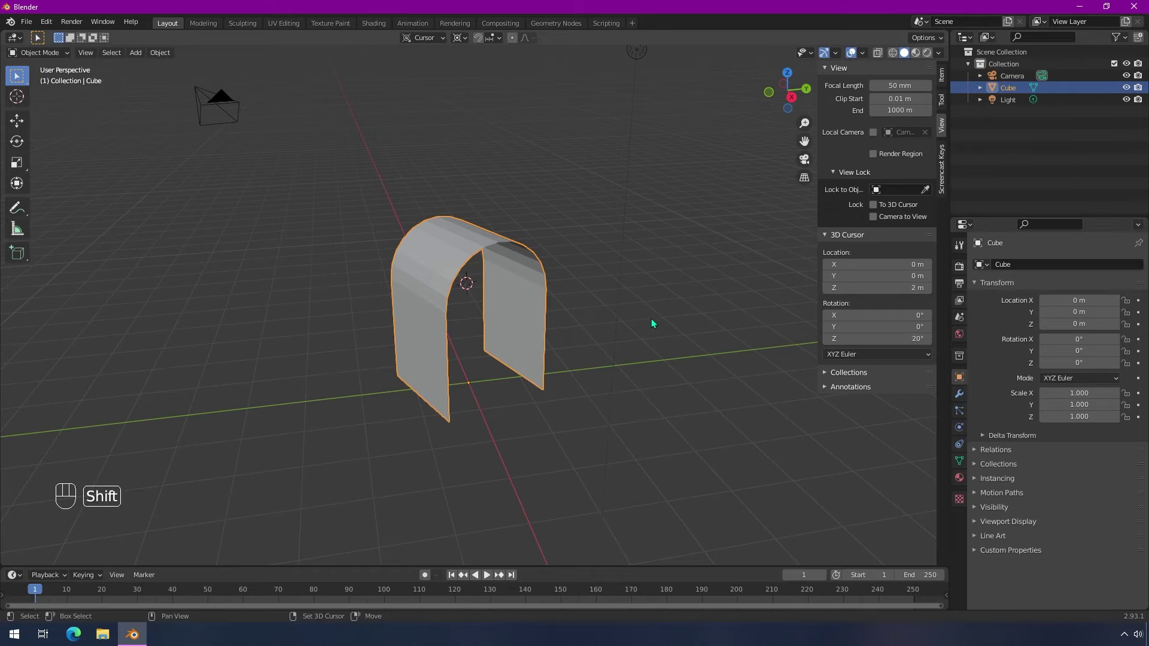
Reset the 3D cursor to the world origin and frame the arch in a three-quarter view
{"action": "key", "text": "shift+c"}
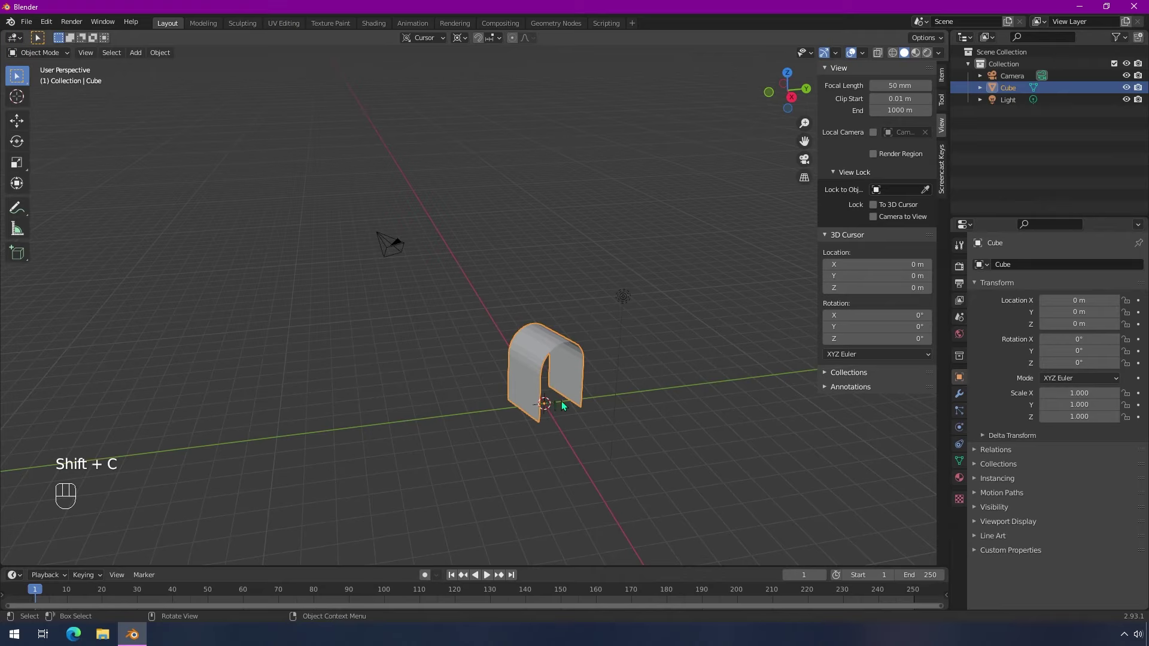
{"action": "left_click_drag", "start_coordinate": [590, 425], "coordinate": [563, 397]}
{"action": "left_click_drag", "start_coordinate": [708, 461], "coordinate": [674, 438]}
{"action": "left_click_drag", "start_coordinate": [674, 438], "coordinate": [577, 323]}
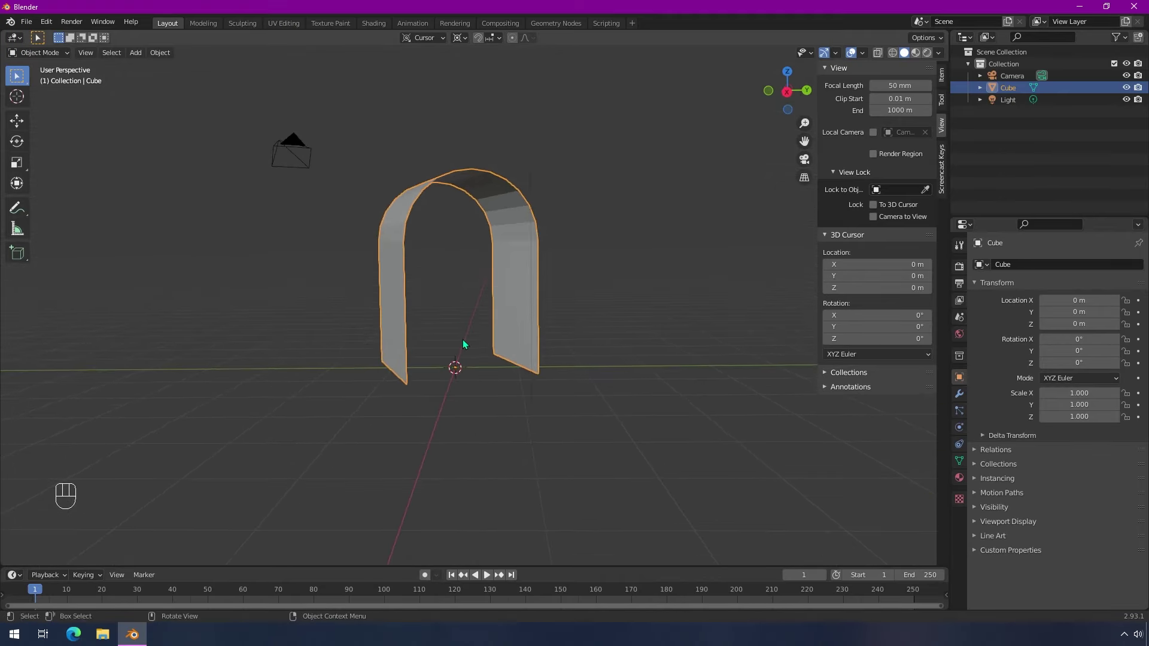
{"action": "left_click_drag", "start_coordinate": [467, 345], "coordinate": [490, 367]}
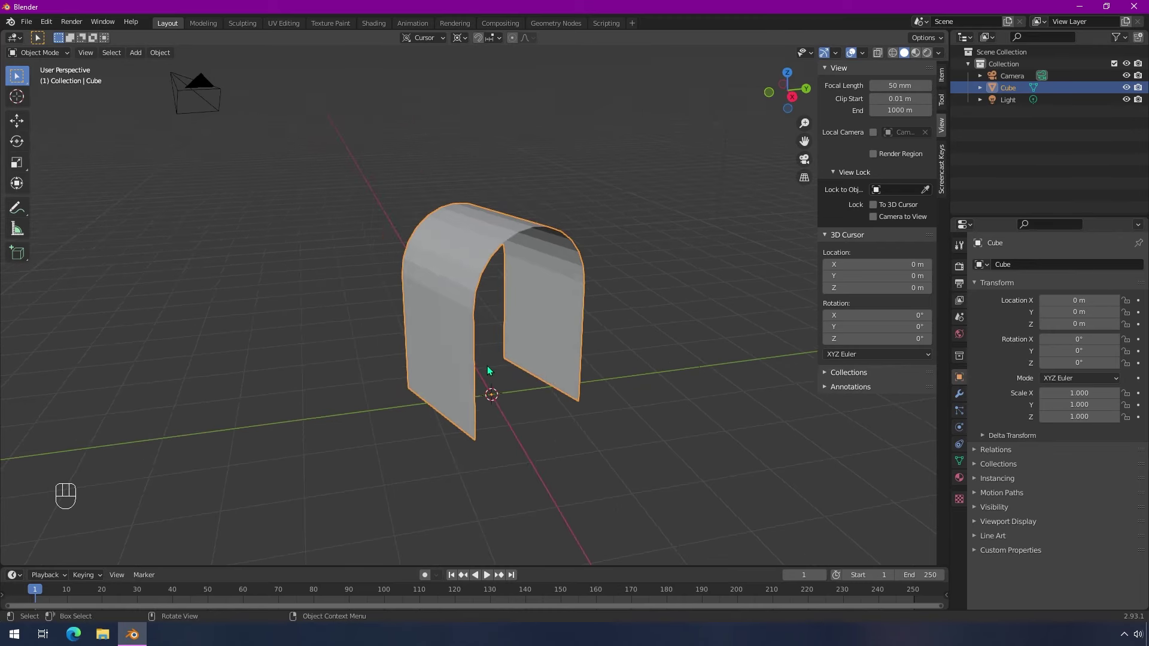